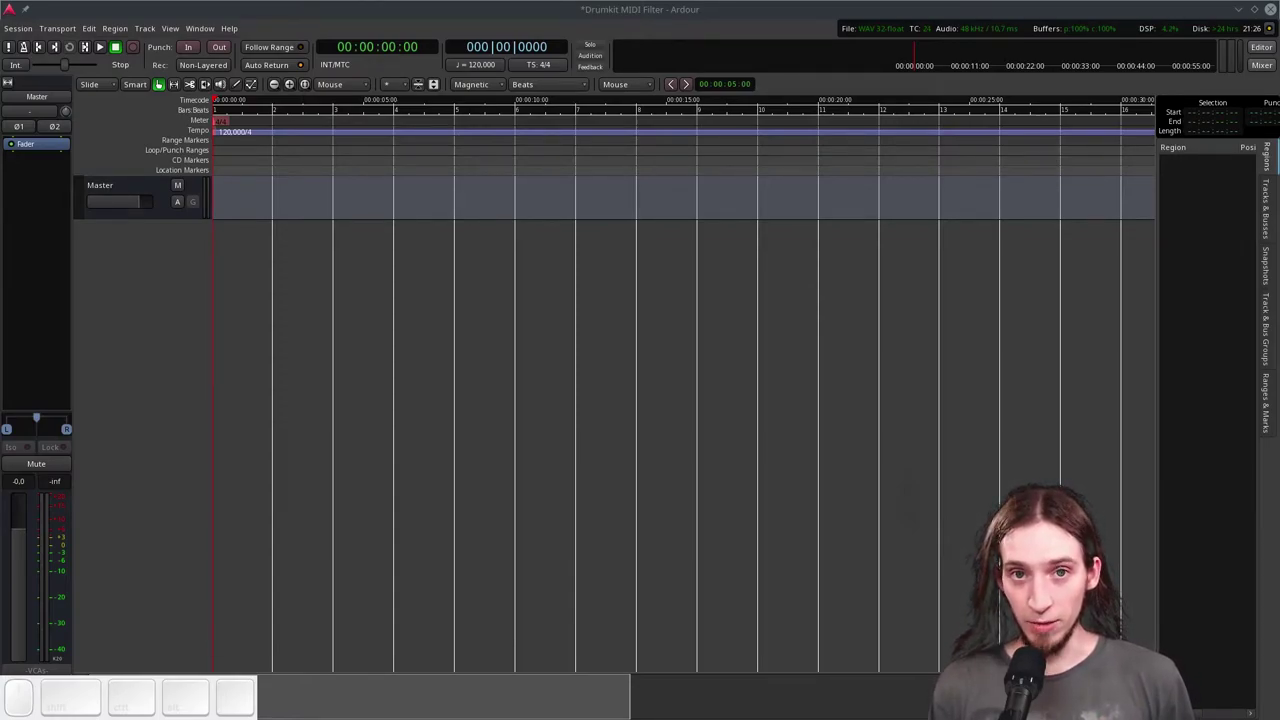
- Bring up the track-area context menu to reach the Add Track/Bus/VCA dialog
click(126, 282)
right_click(130, 271)
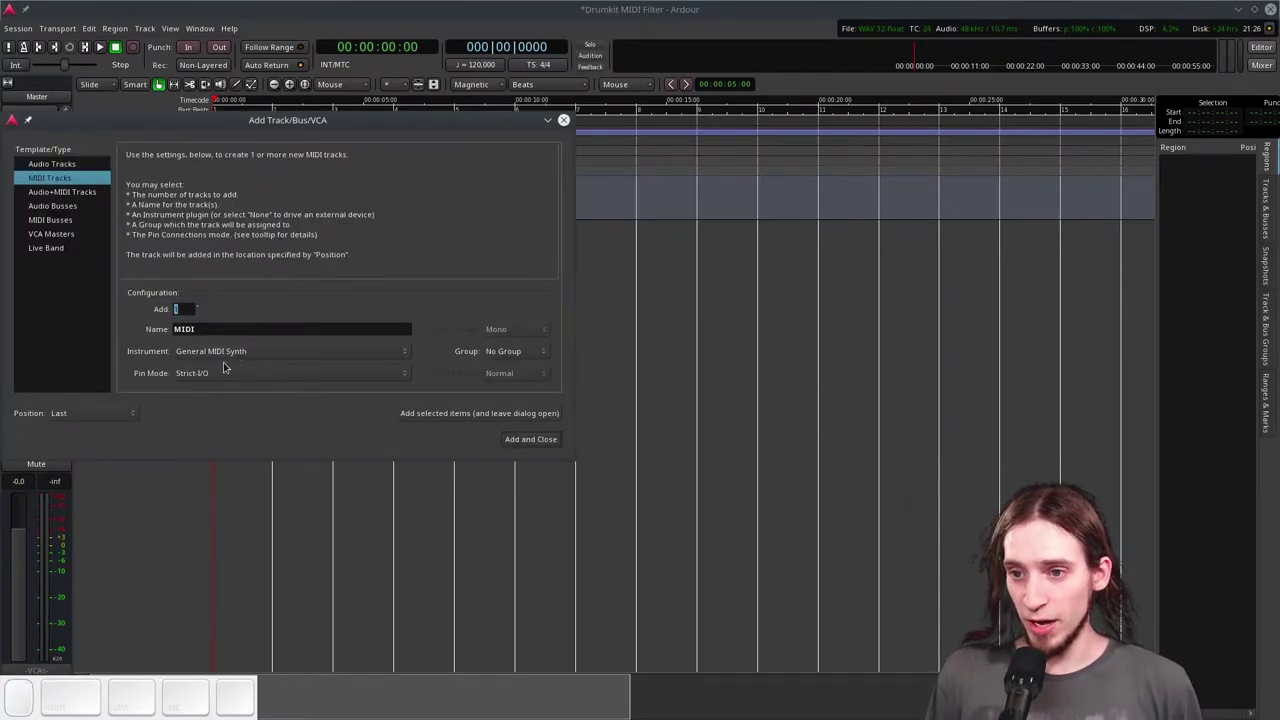
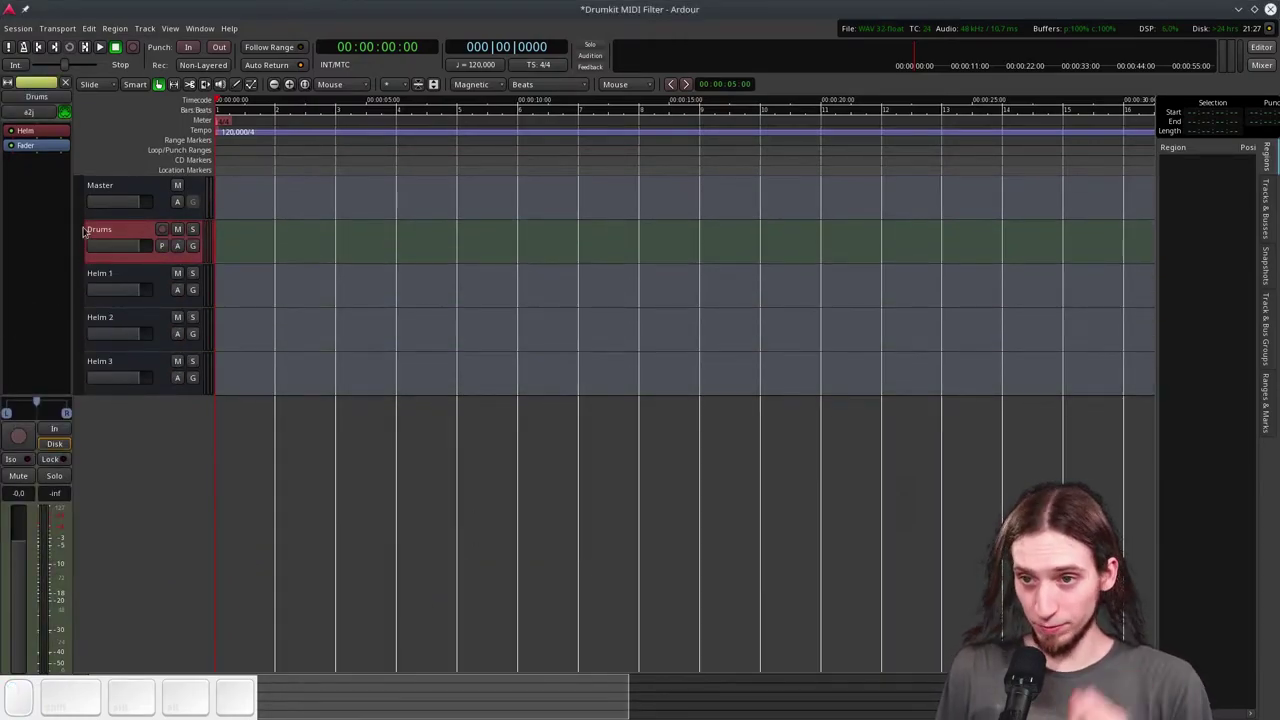
- Arm the Drums track, enable global record and start recording a Drums-1 take
click(112, 274)
click(38, 113)
click(48, 104)
click(149, 226)
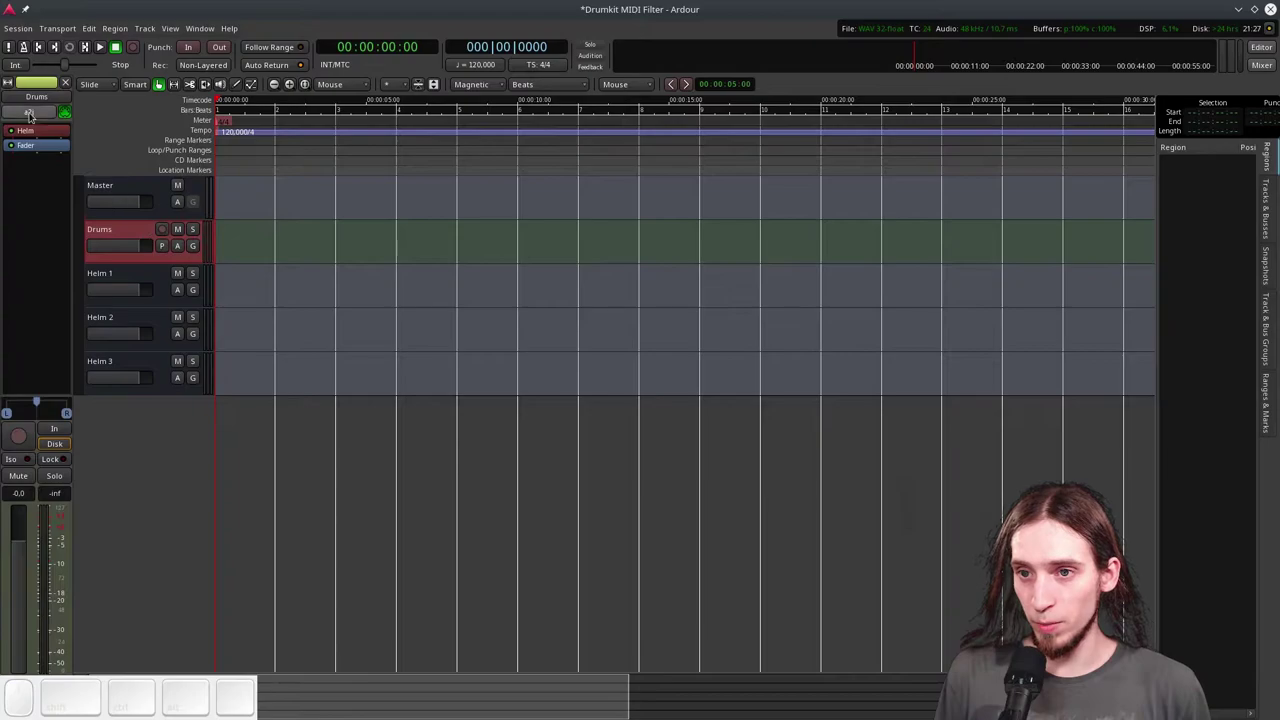
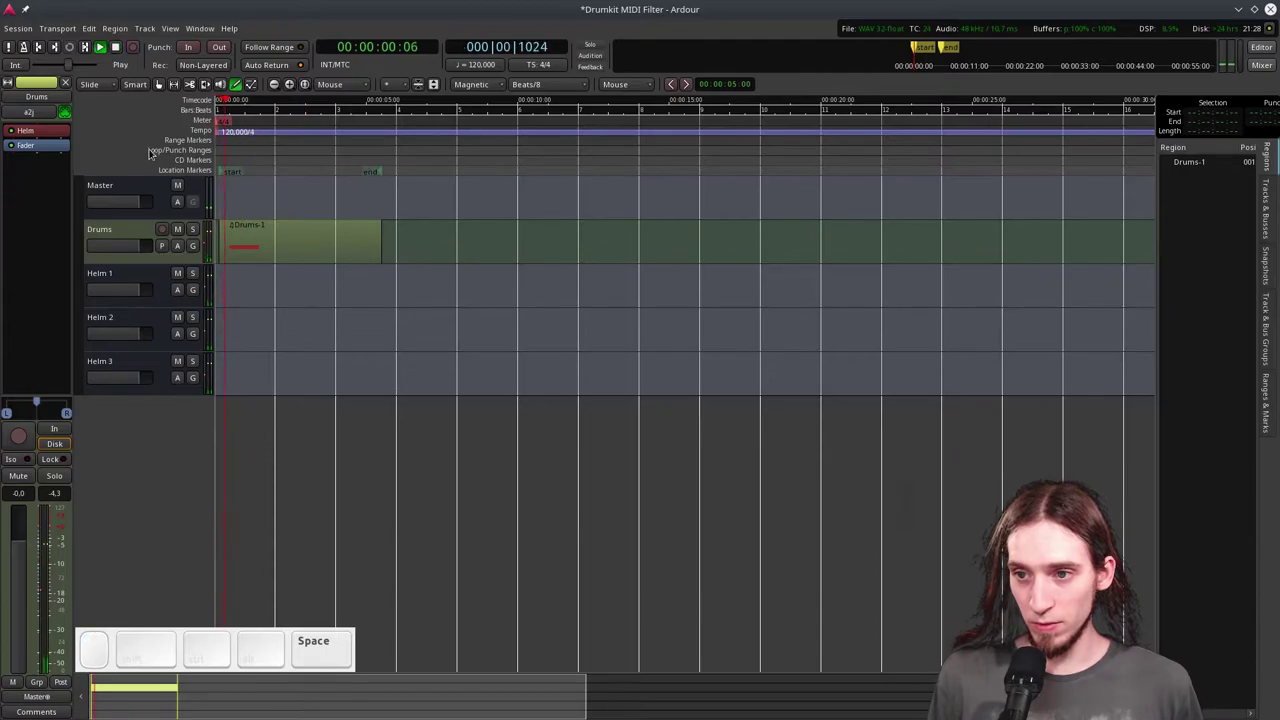
- Stop playback and return the playhead to the start
key(space)
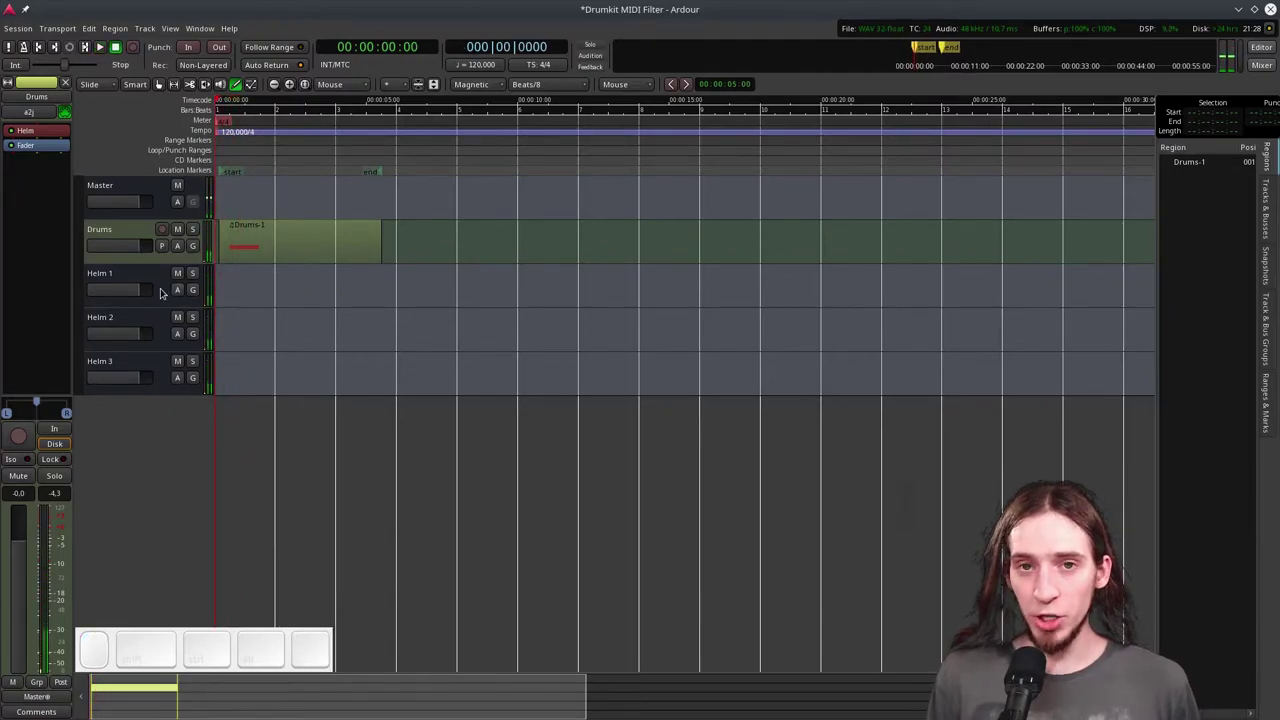
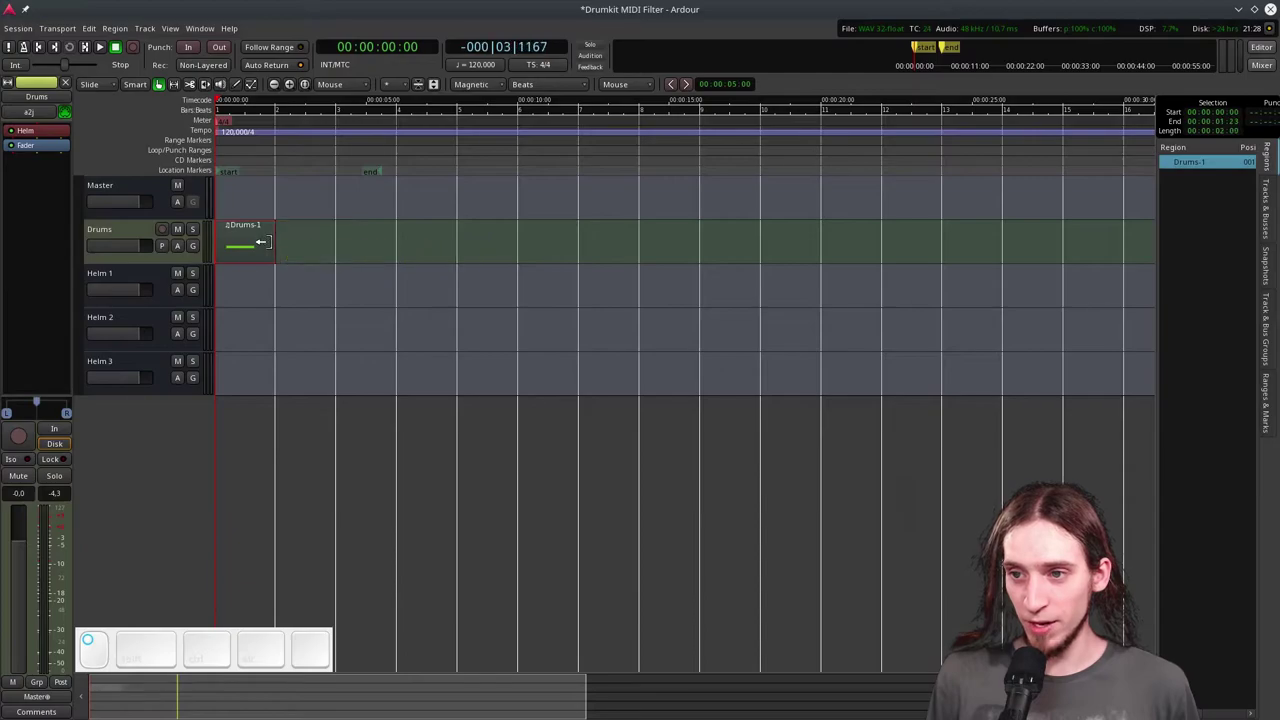
- Enlarge the Drums track and add another C4 note to the one-bar drum pattern
scroll(up, 3)
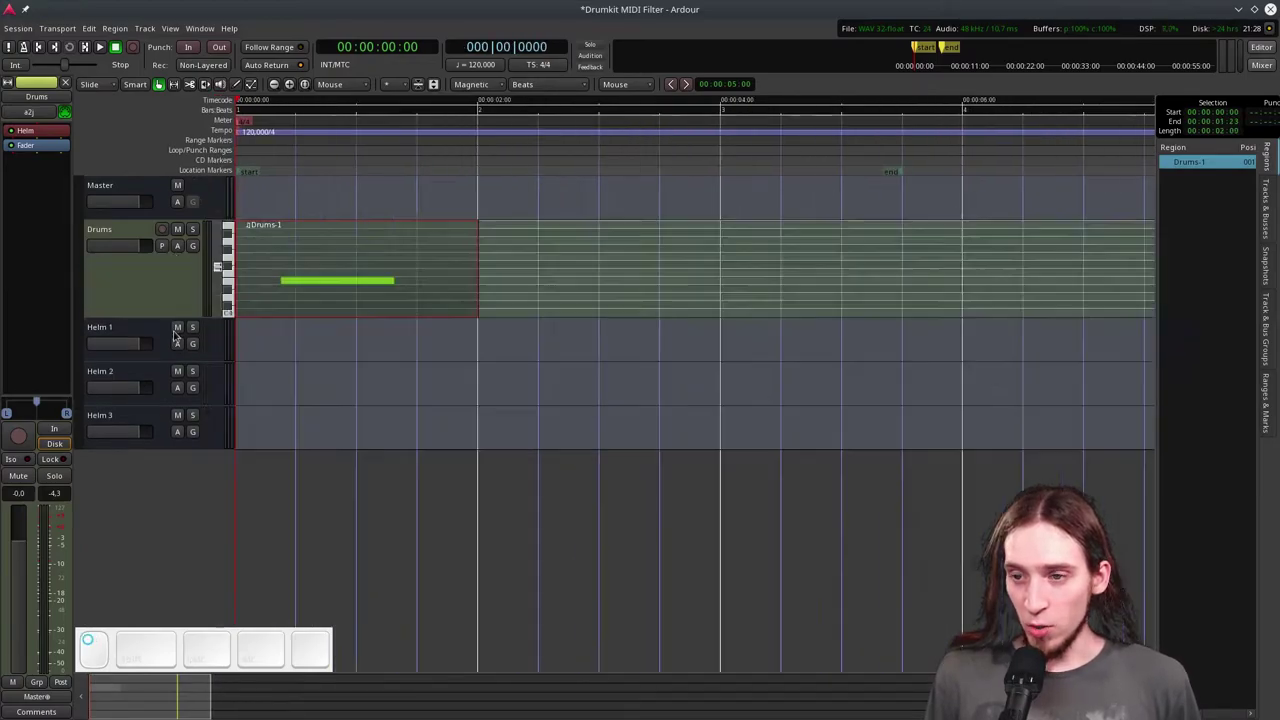
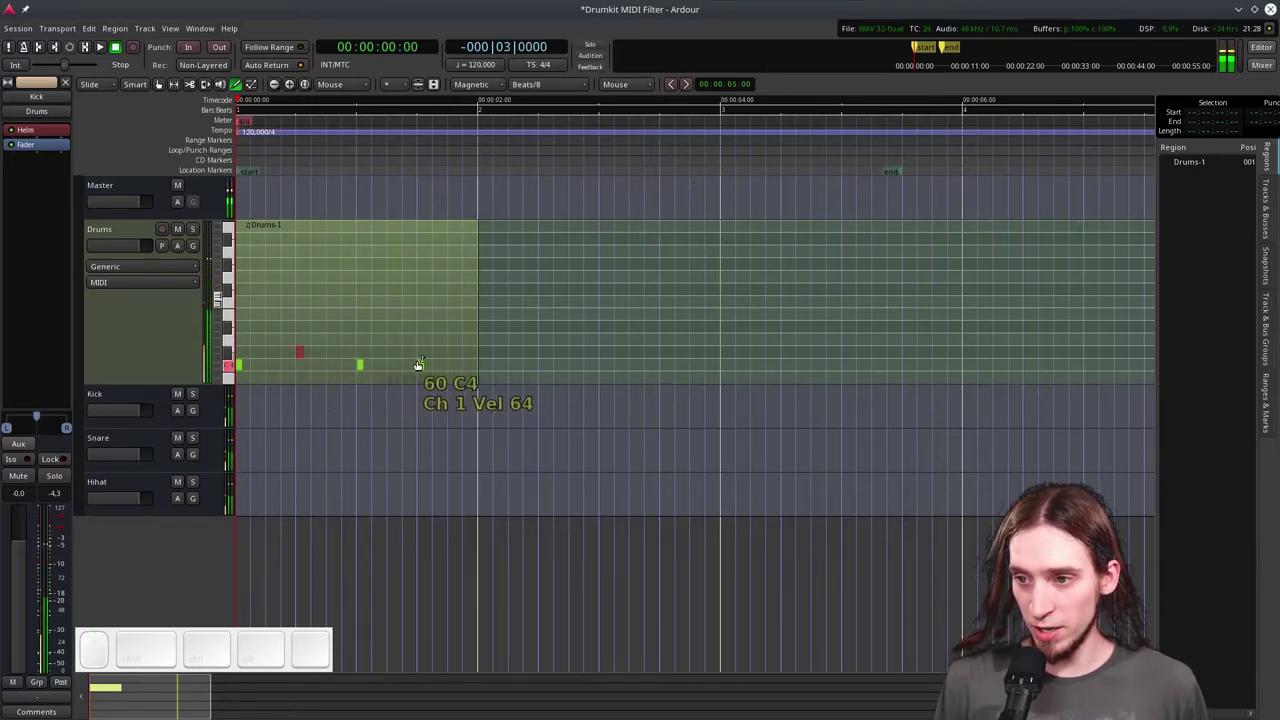
click(423, 357)
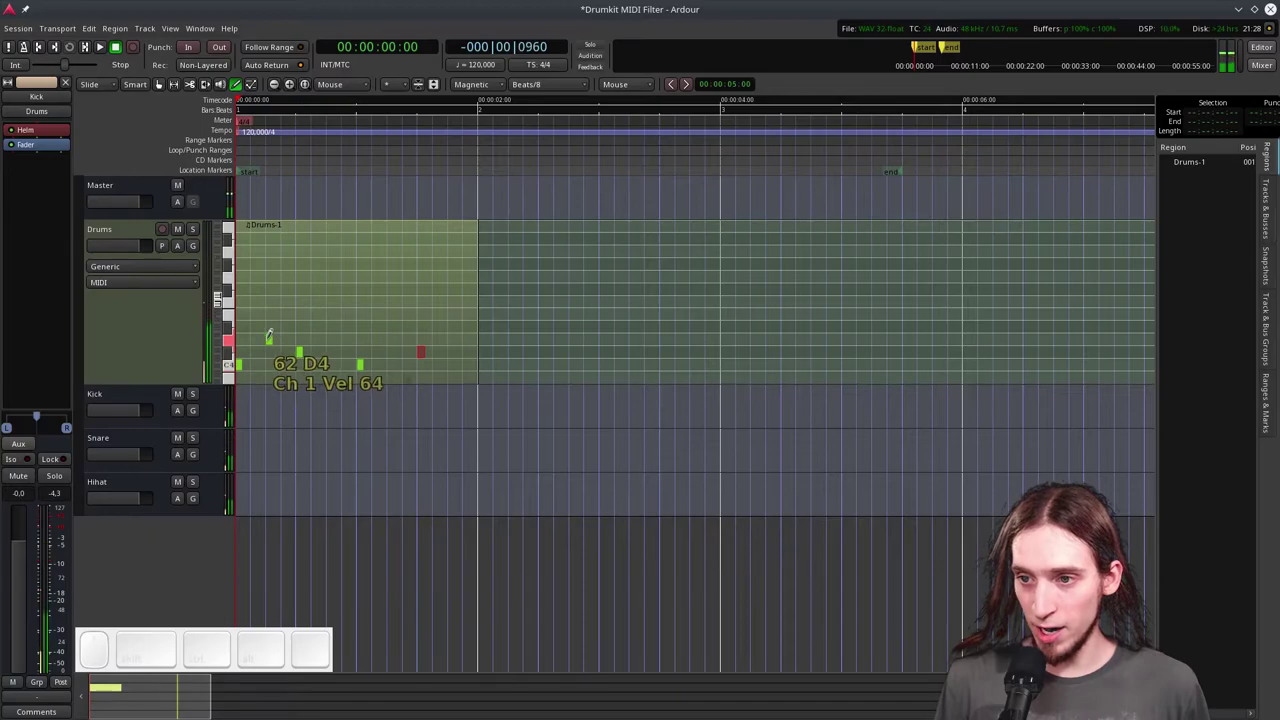
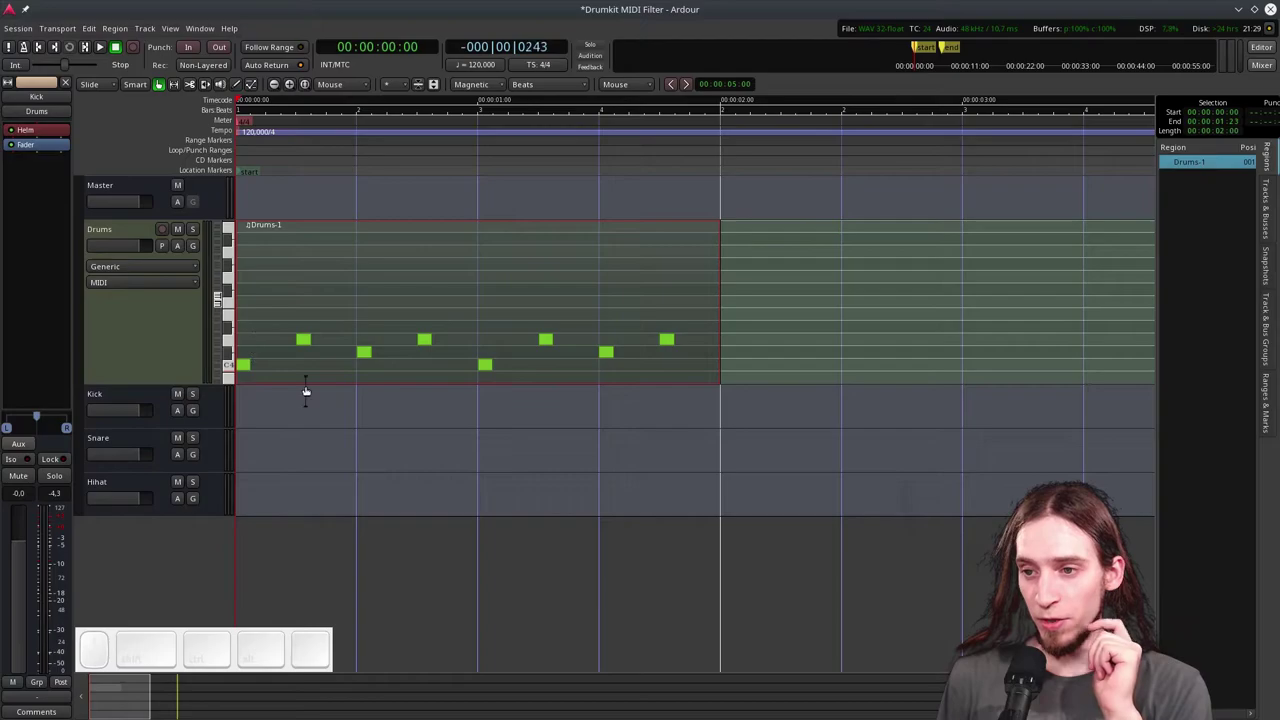
click(129, 390)
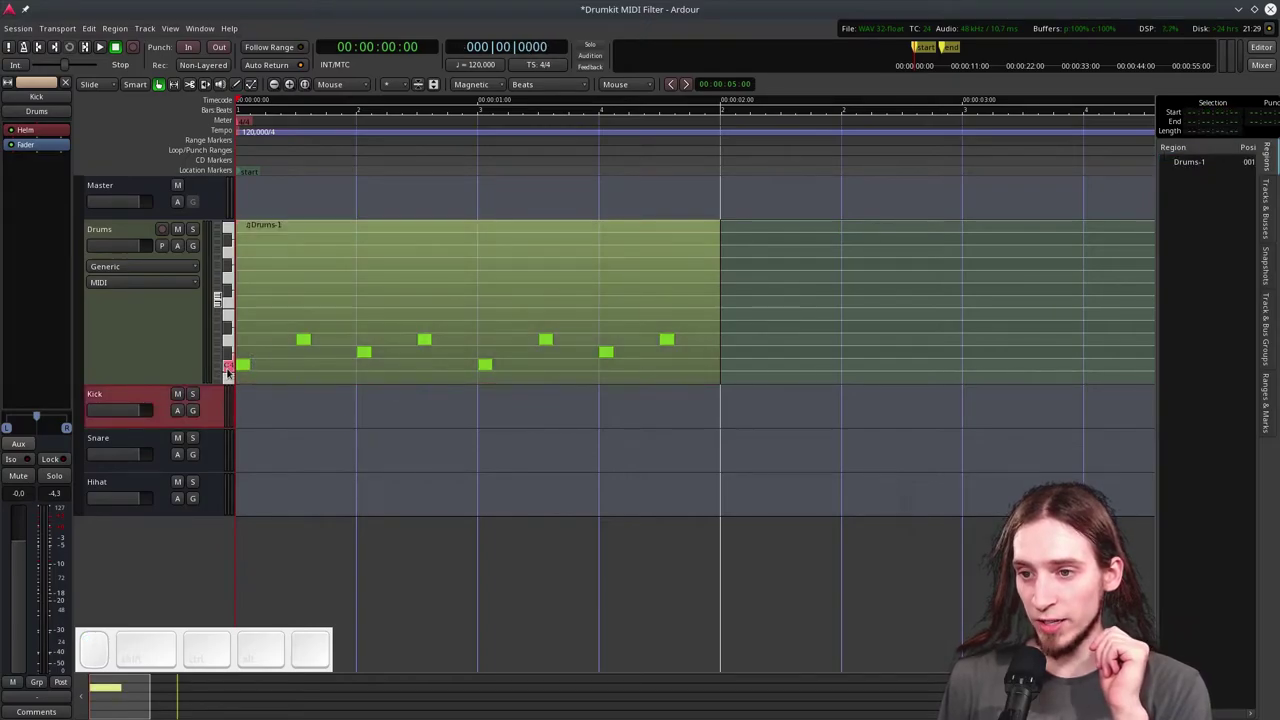
click(128, 435)
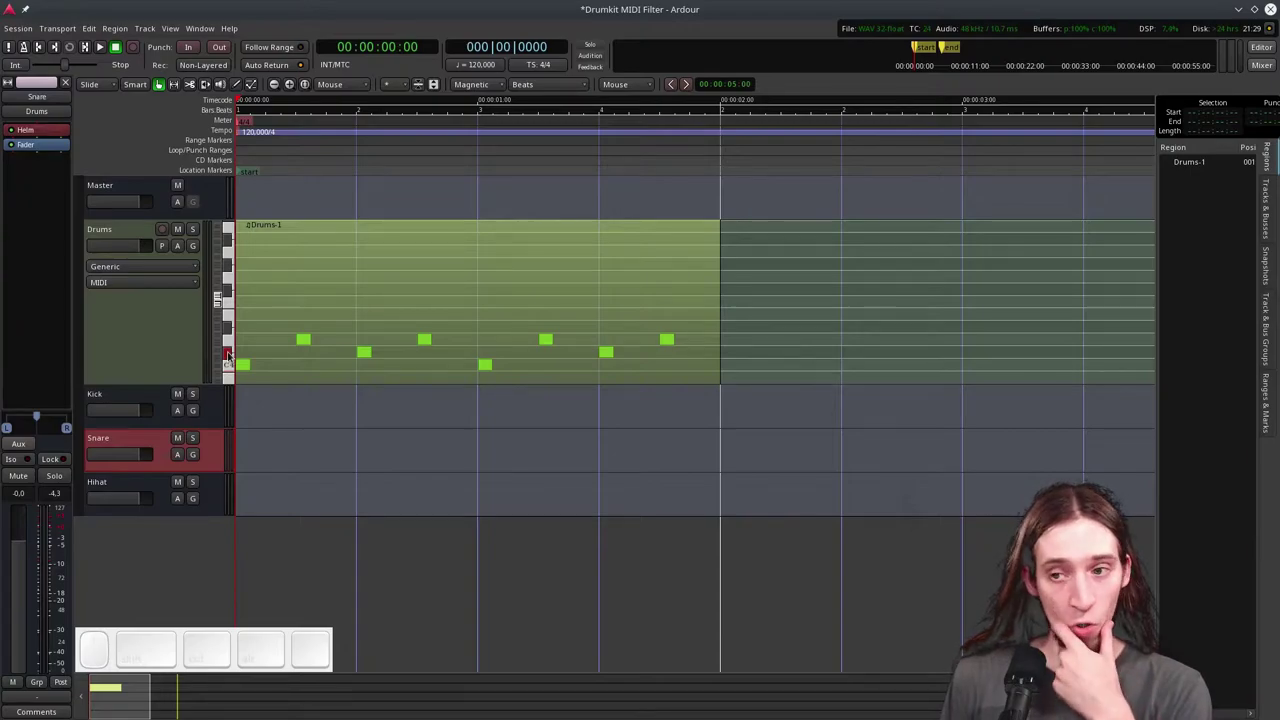
click(116, 478)
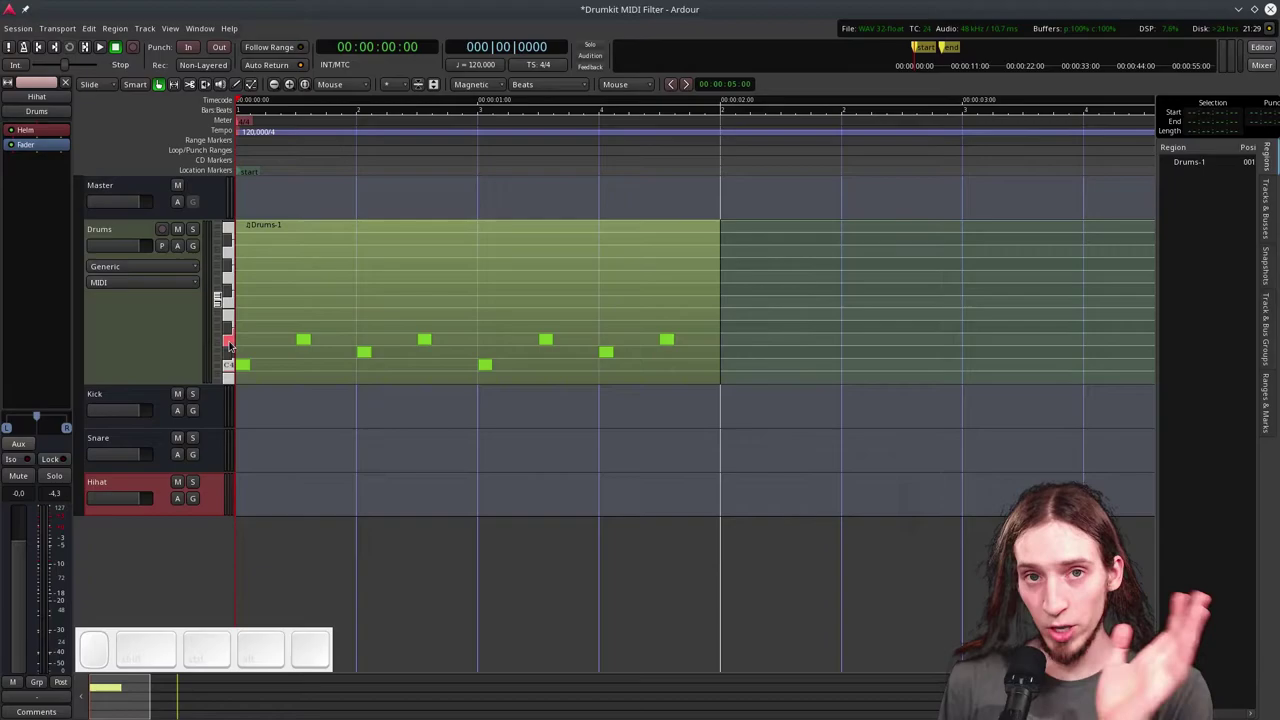
click(366, 278)
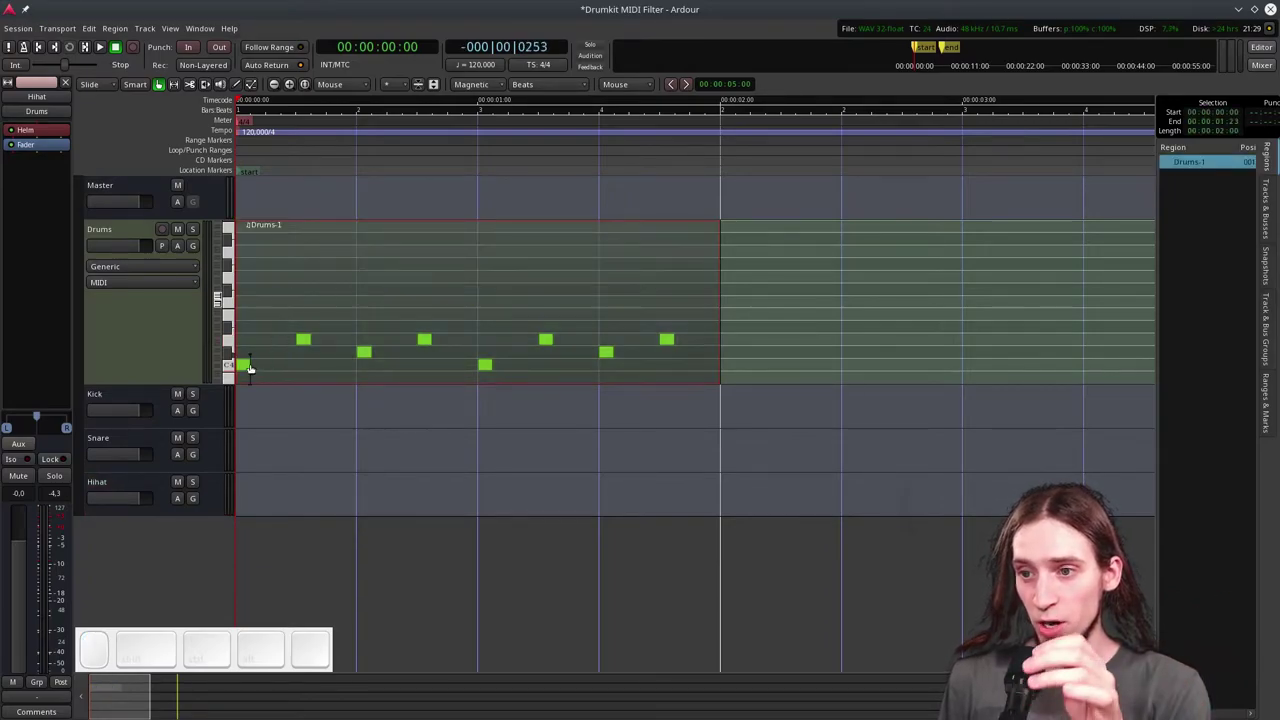
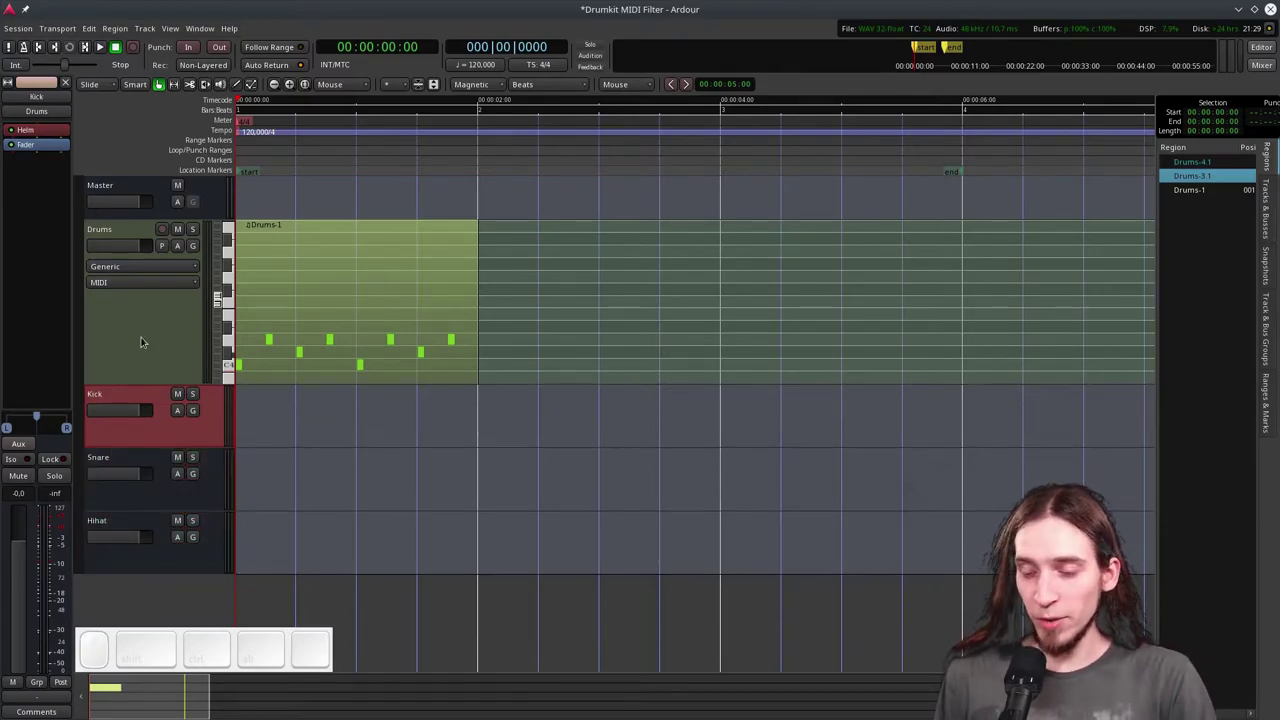
- Narrow the Kick bus's Plugin Selector list to MIDI plugins
right_click(37, 126)
click(216, 148)
key(shift+m)
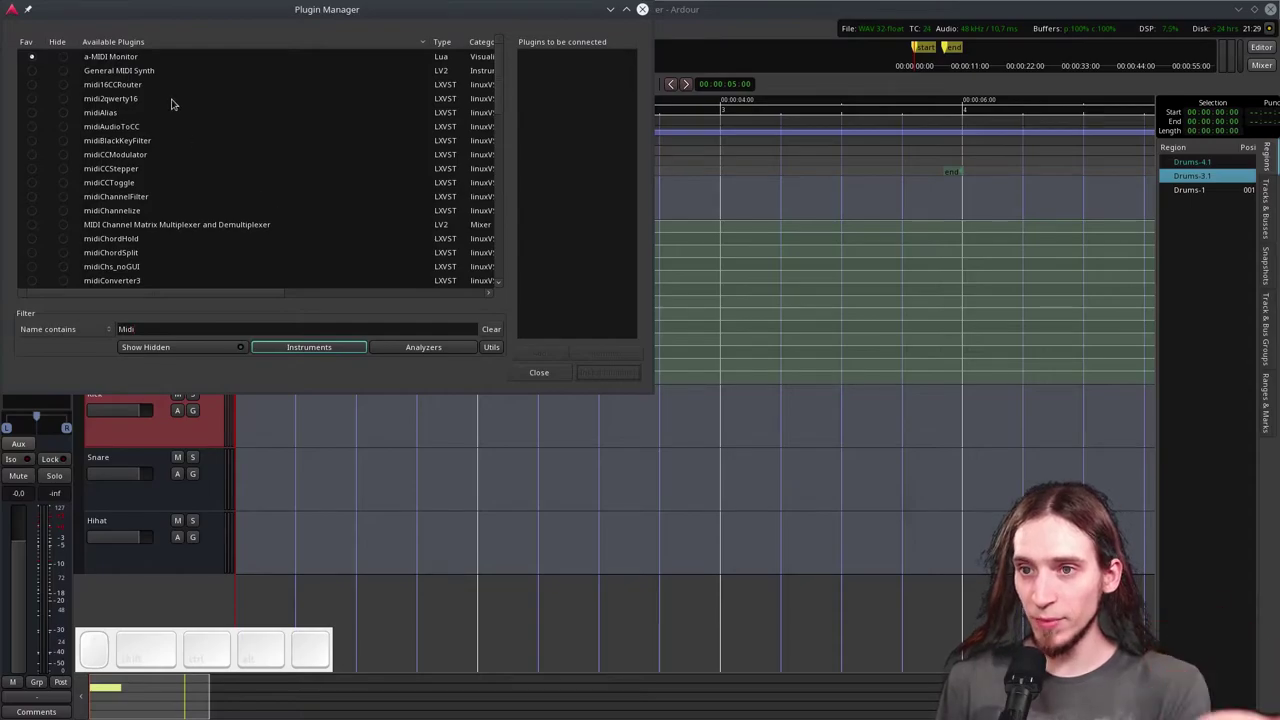
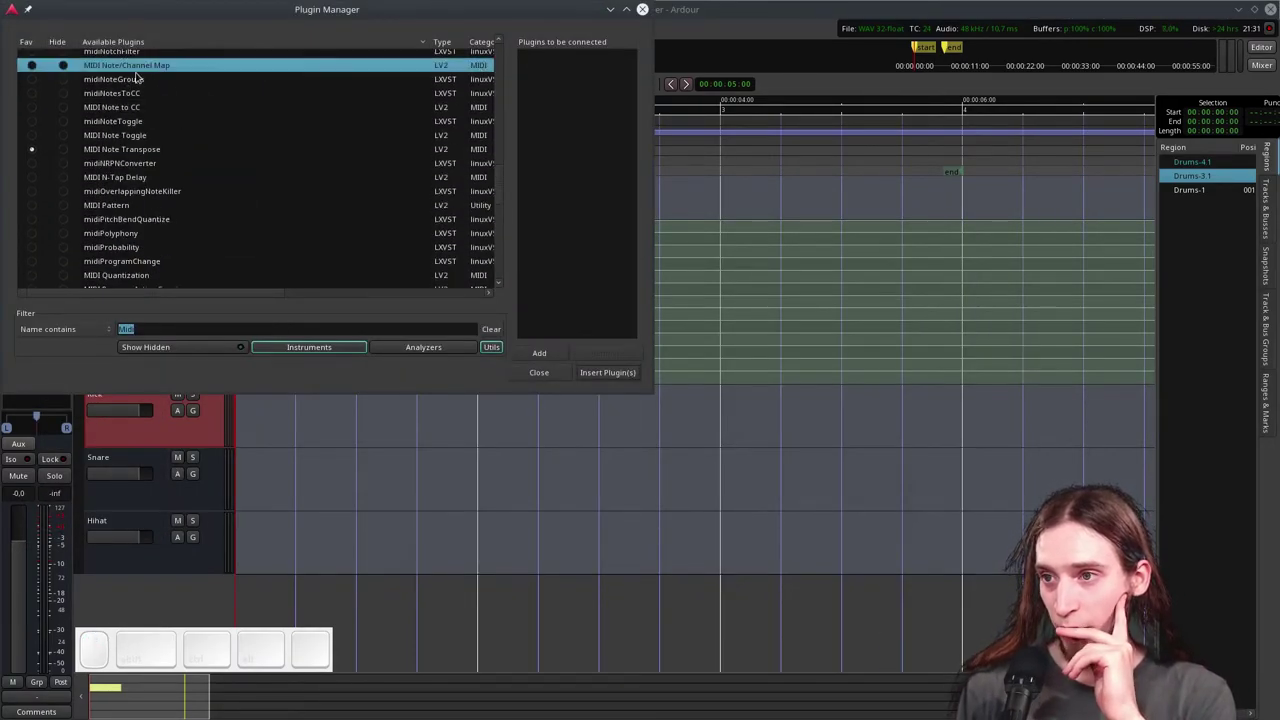
scroll(up, 3)
- Insert the MIDI Note/Channel Map plugin onto the Kick bus ahead of Helm
click(122, 84)
click(116, 91)
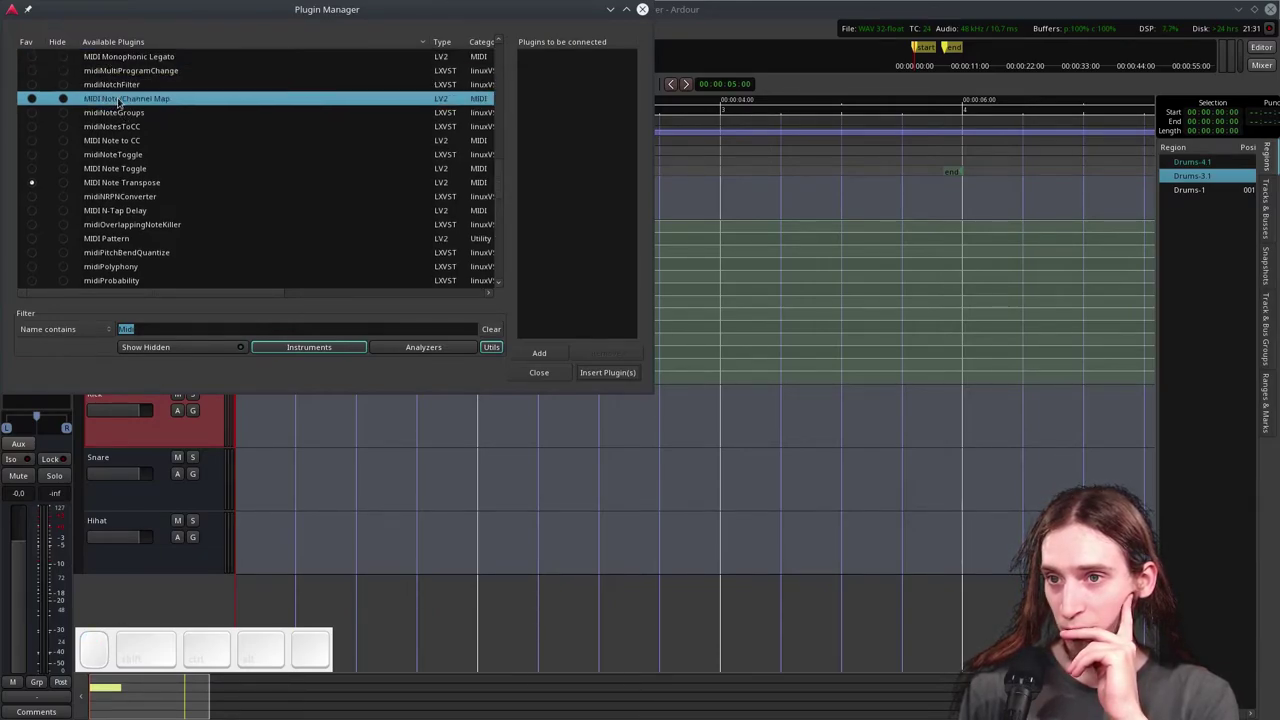
click(122, 95)
click(607, 370)
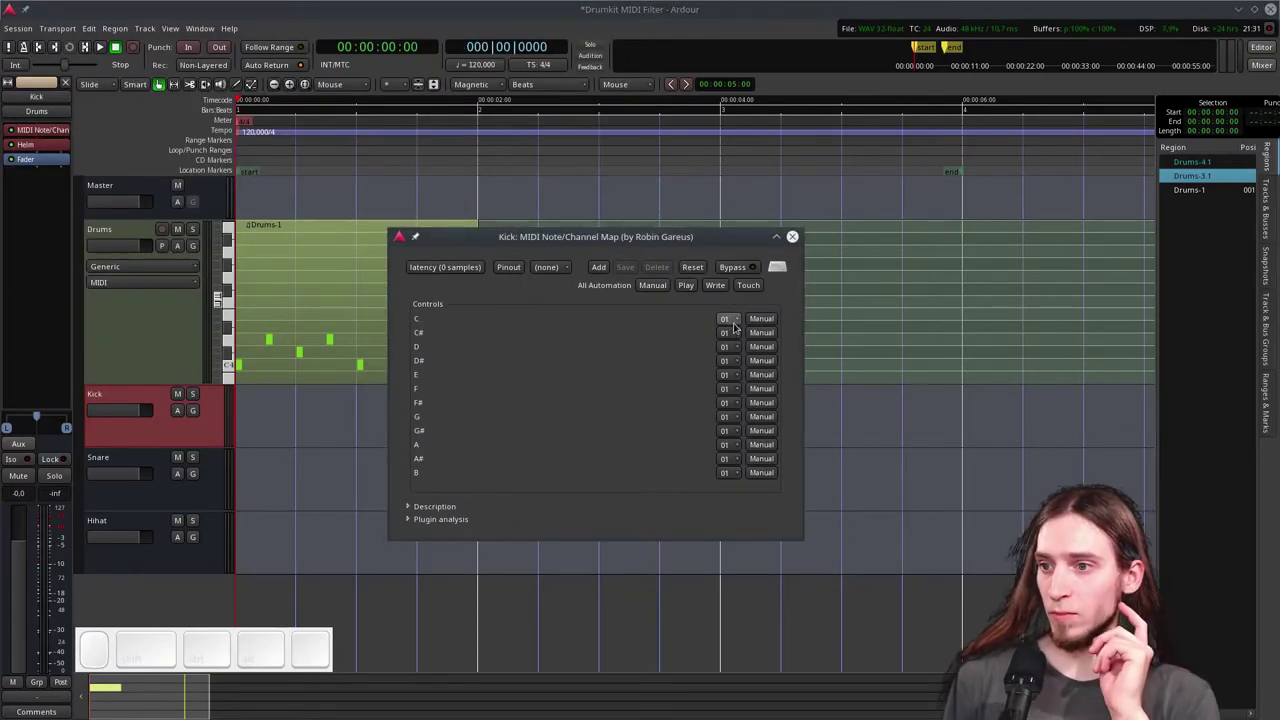
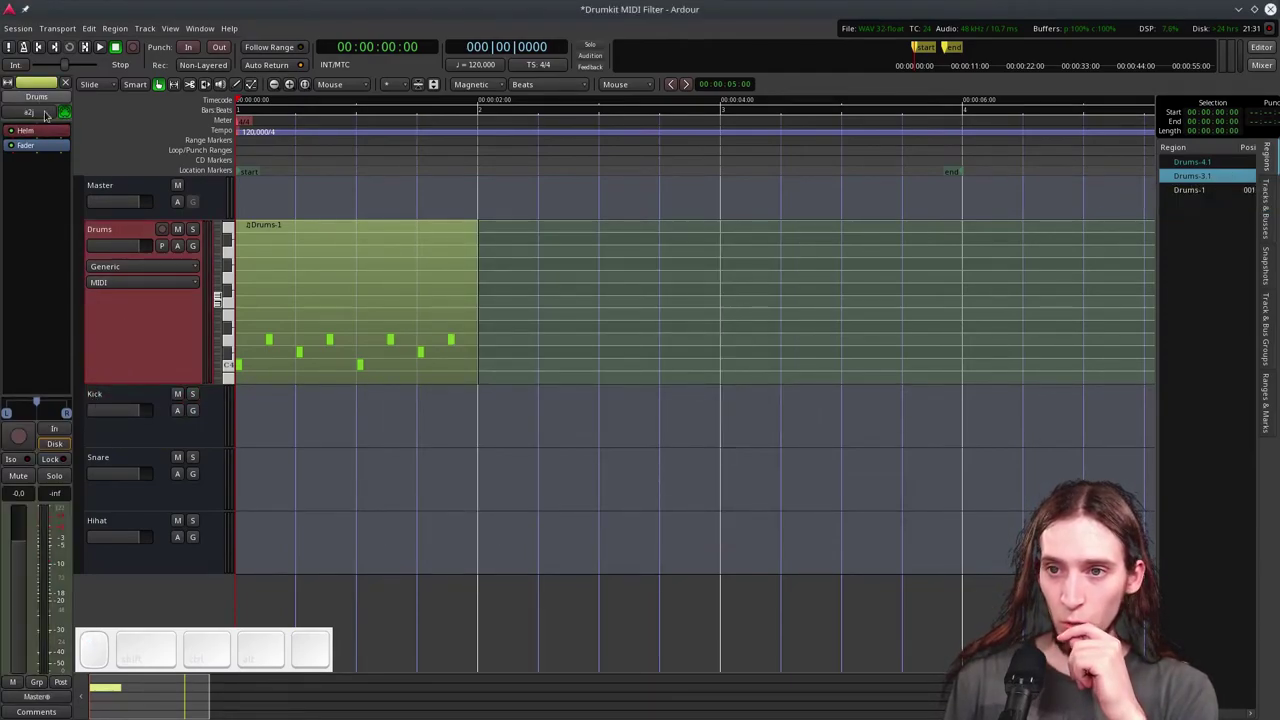
- Select the Helm instrument in the Drums track's processor box for removal
click(81, 352)
key(space)
key(space)
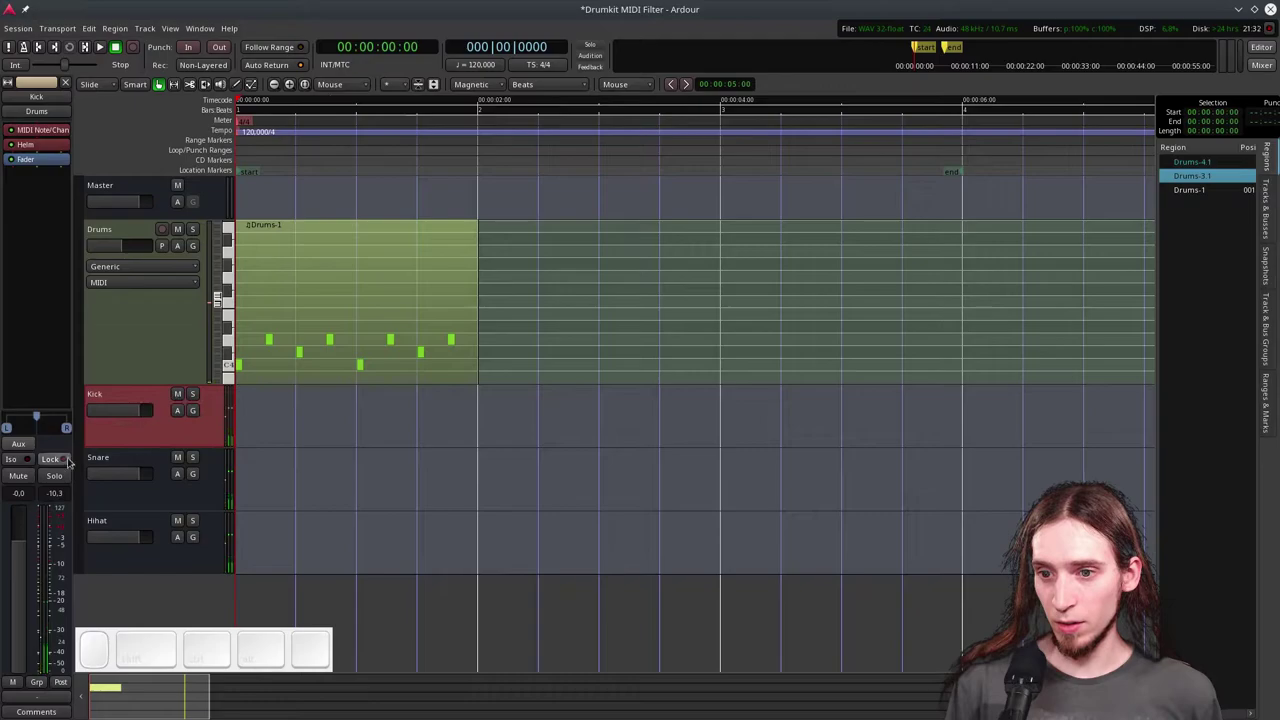
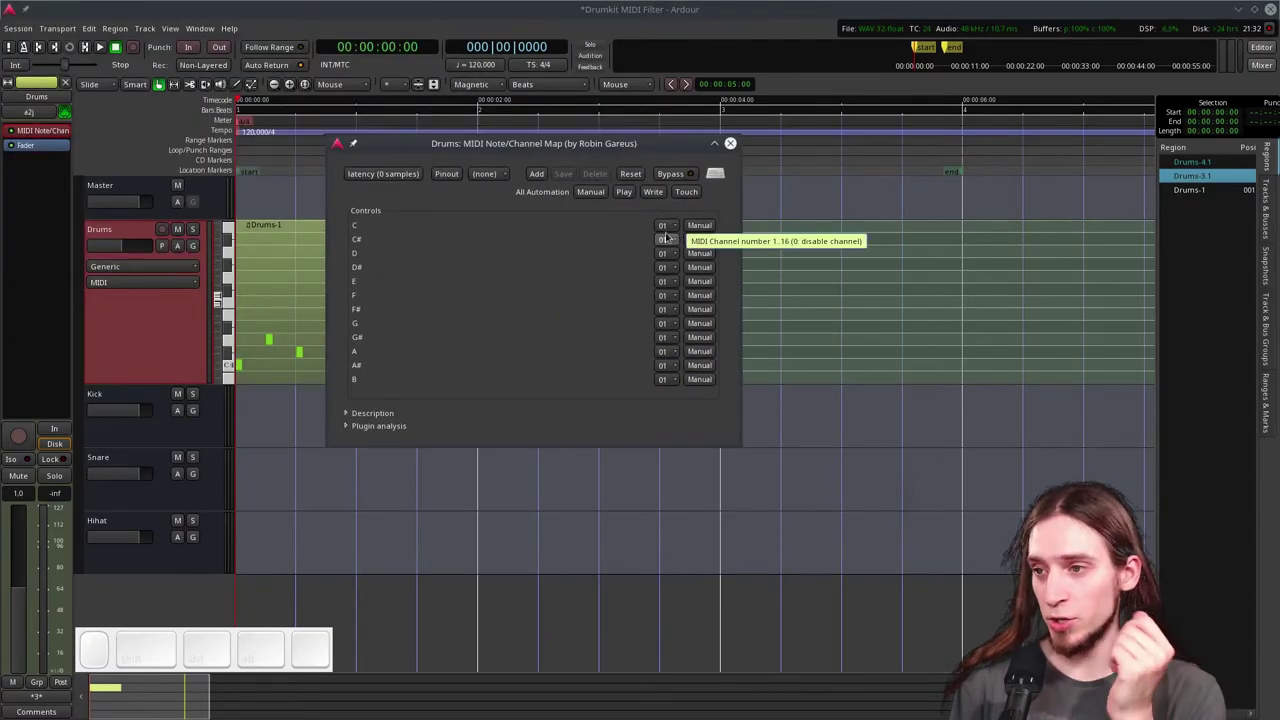
- Map note C# to MIDI channel 2 and note D to channel 3 on the Drums track
click(659, 232)
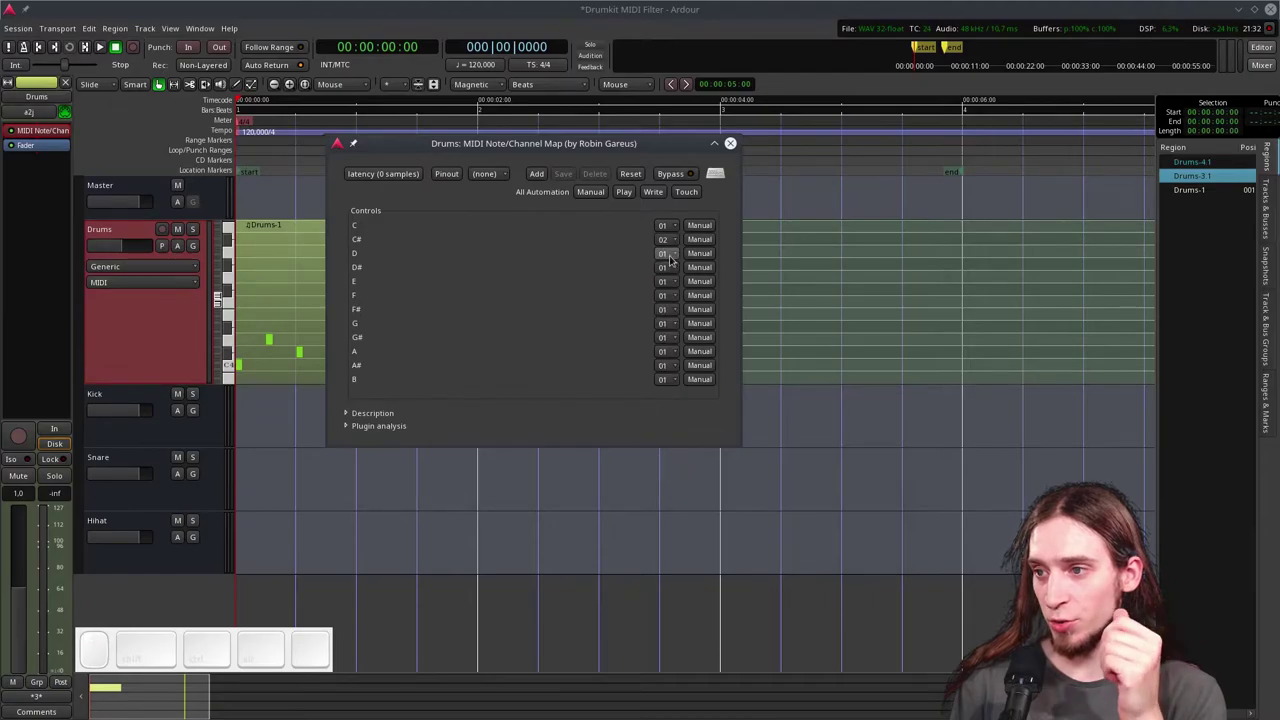
drag(674, 252, 724, 150)
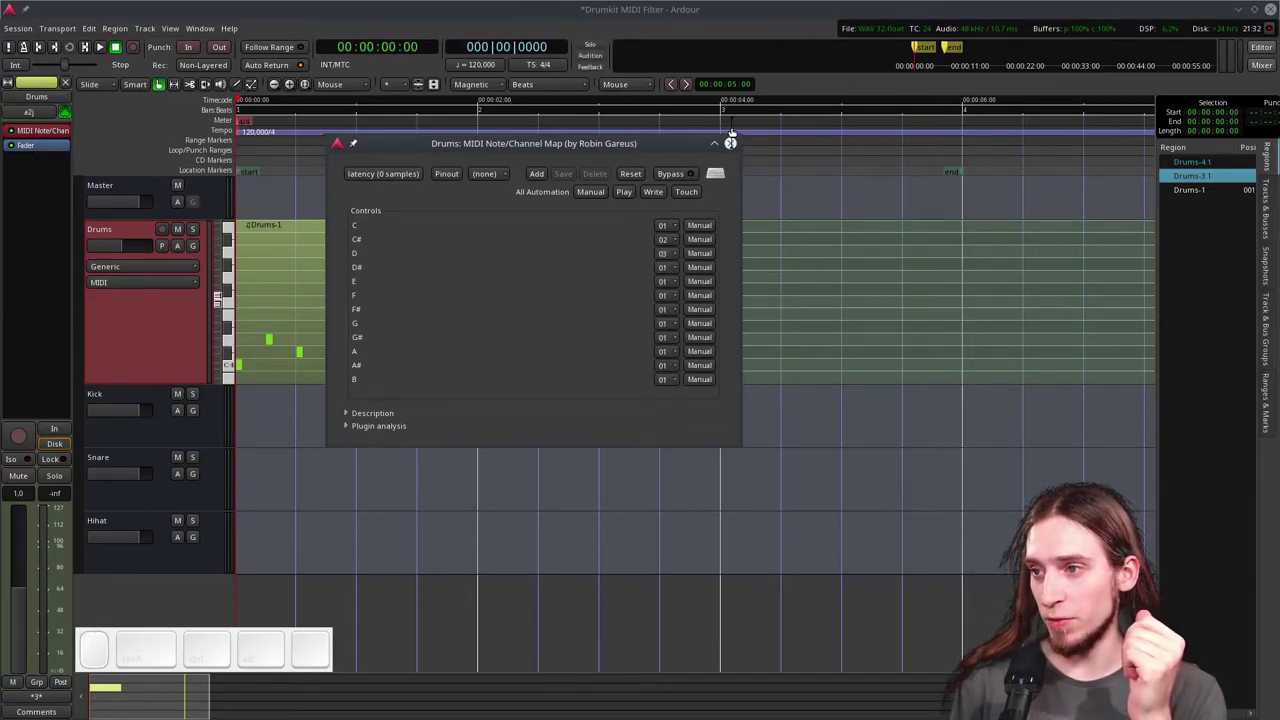
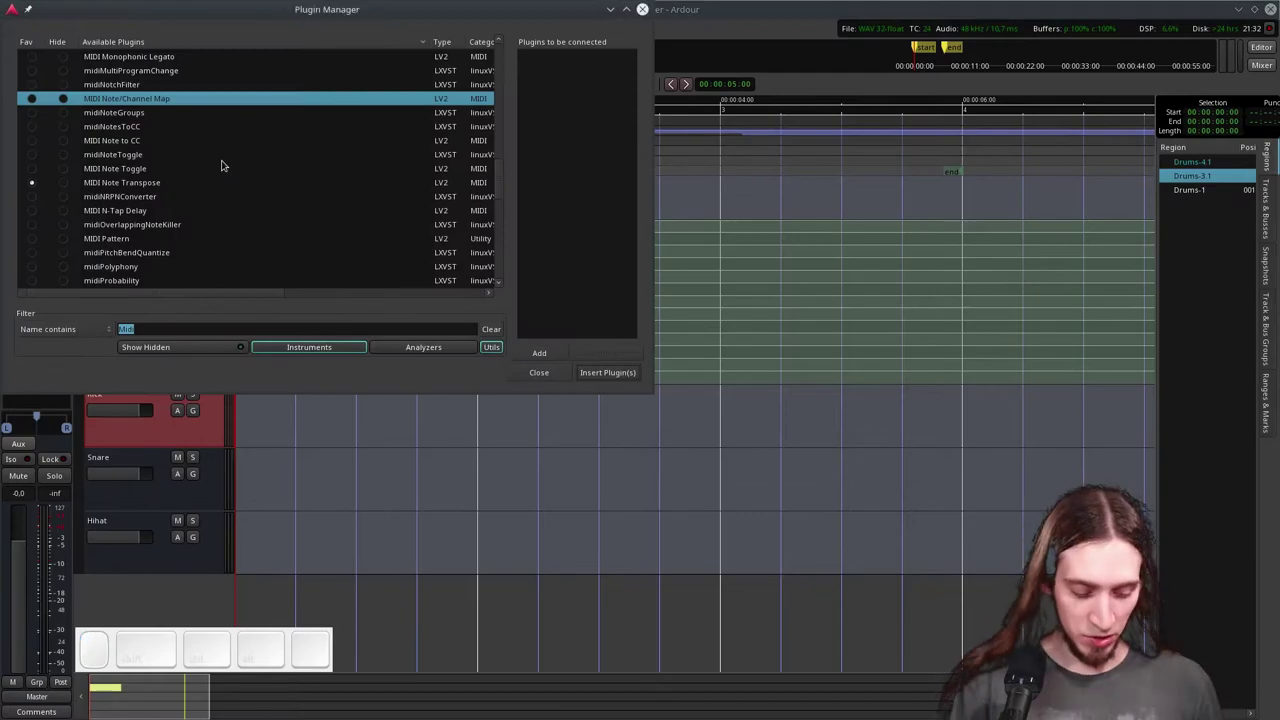
key(shift+space)
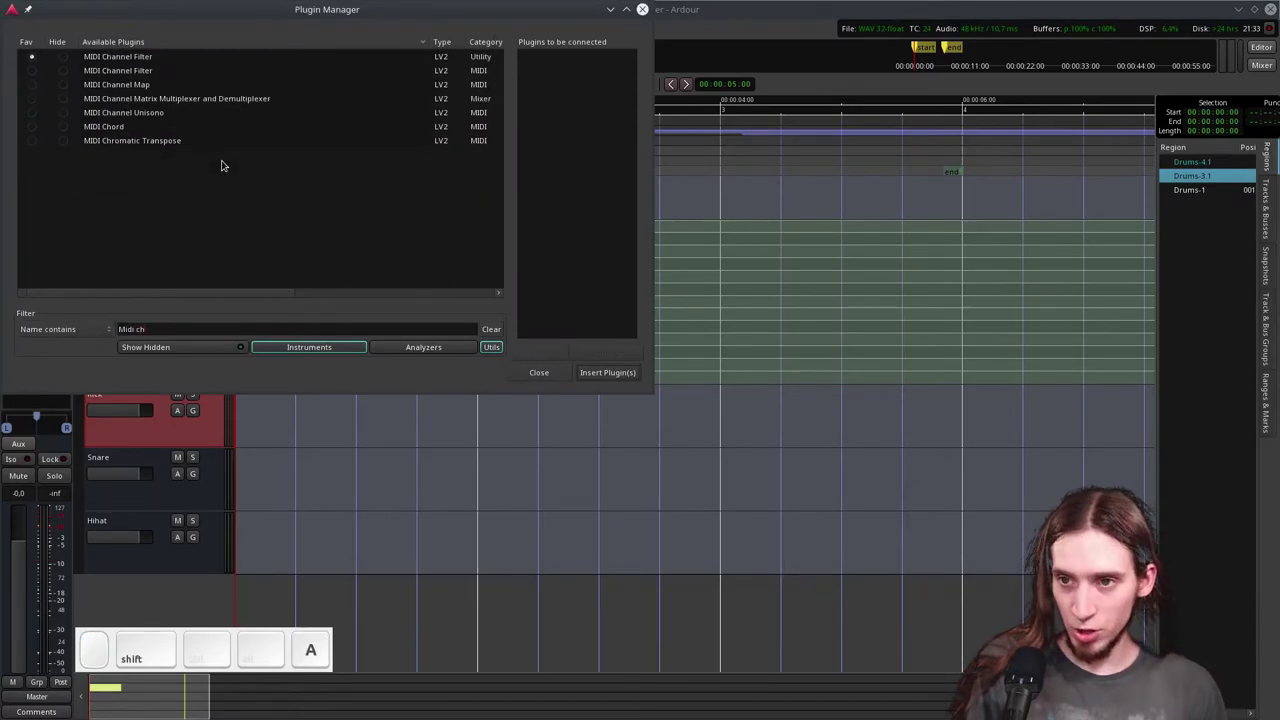
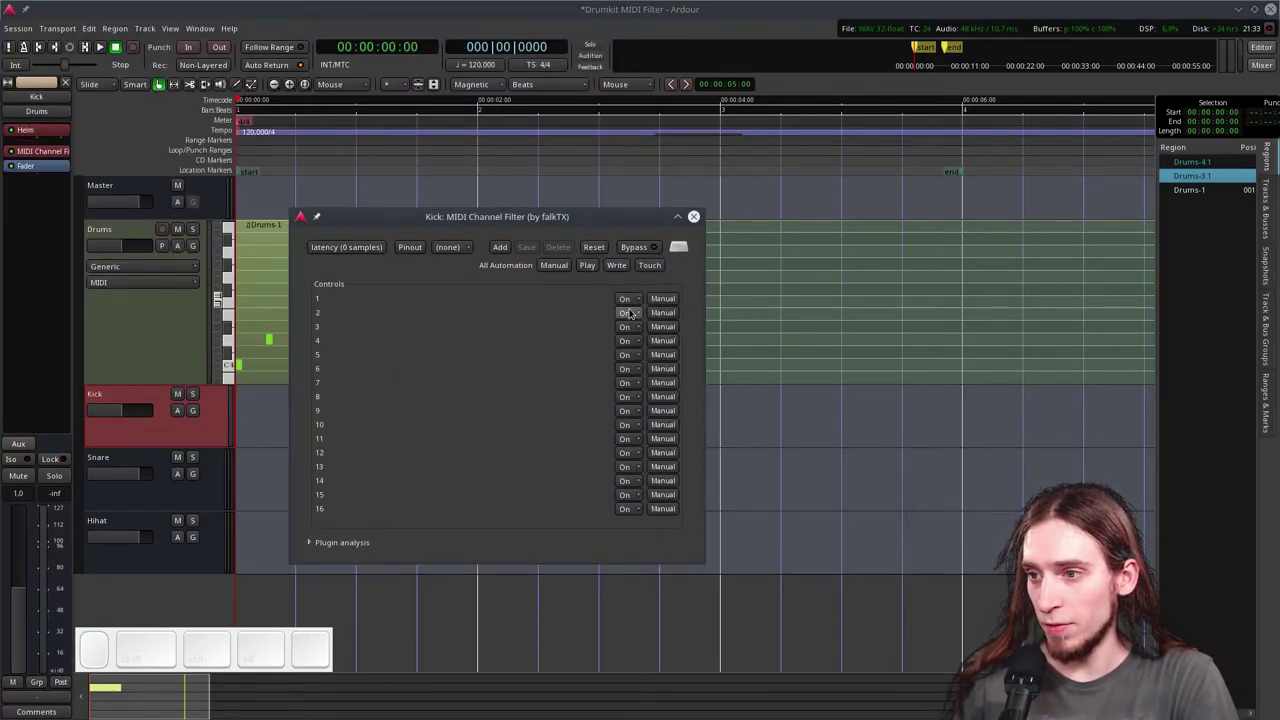
scroll(down, 3)
scroll(up, 3)
scroll(down, 3)
- Switch channels 2–16 off so the Kick bus filter passes only channel 1
click(637, 362)
double_click(635, 396)
click(636, 421)
click(636, 412)
click(638, 438)
click(637, 423)
click(636, 449)
click(632, 436)
click(630, 465)
click(636, 507)
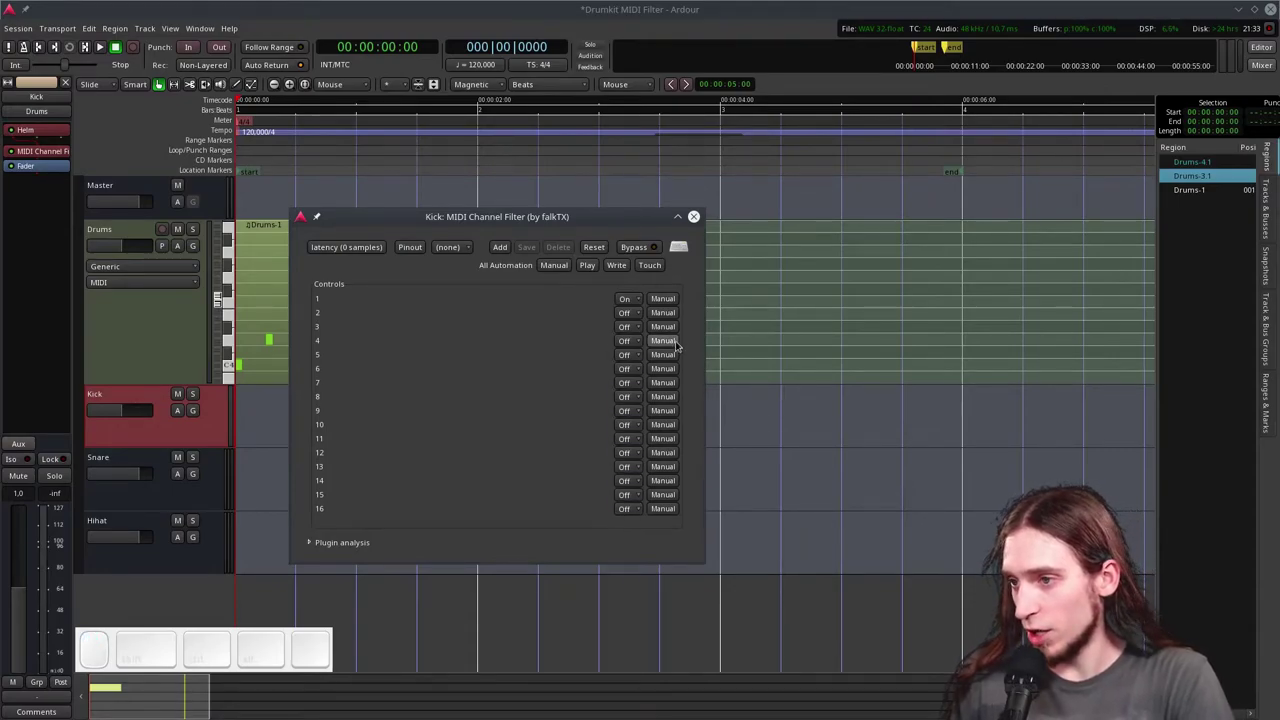
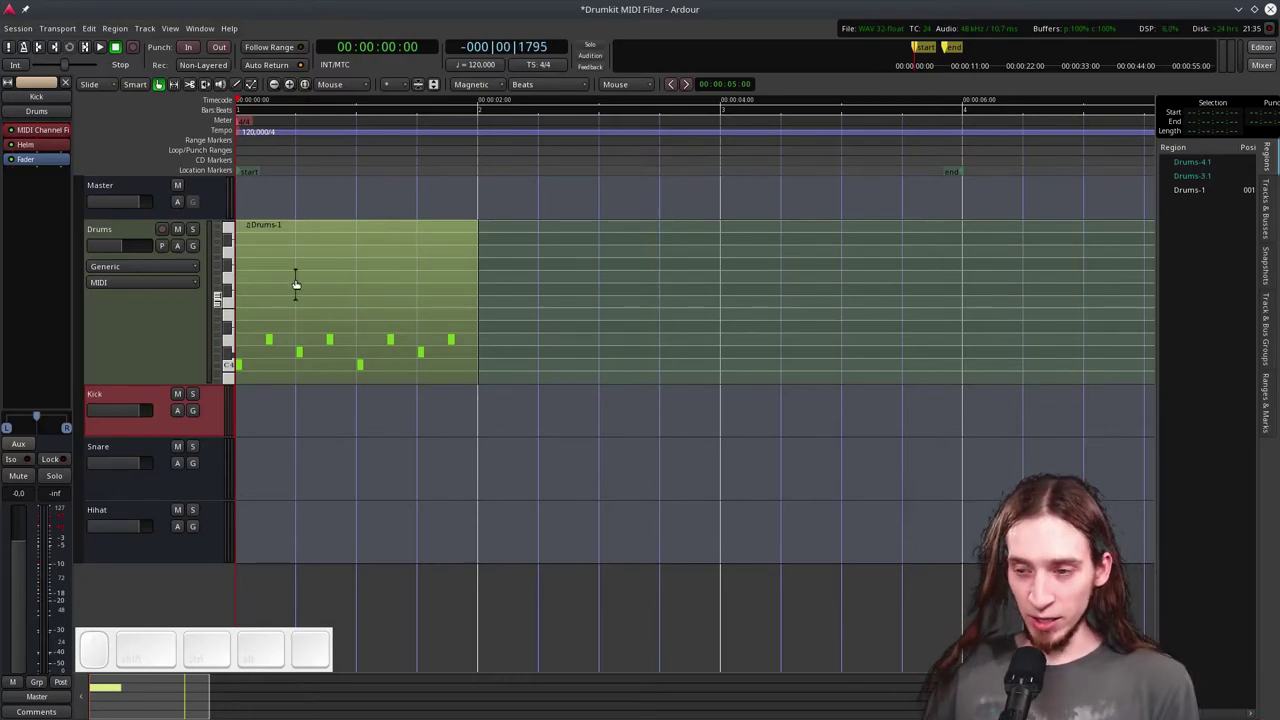
- Solo Kick and Drums, then raise Kick's Helm filter envelope depth to 5.12 semitones
click(333, 273)
click(126, 395)
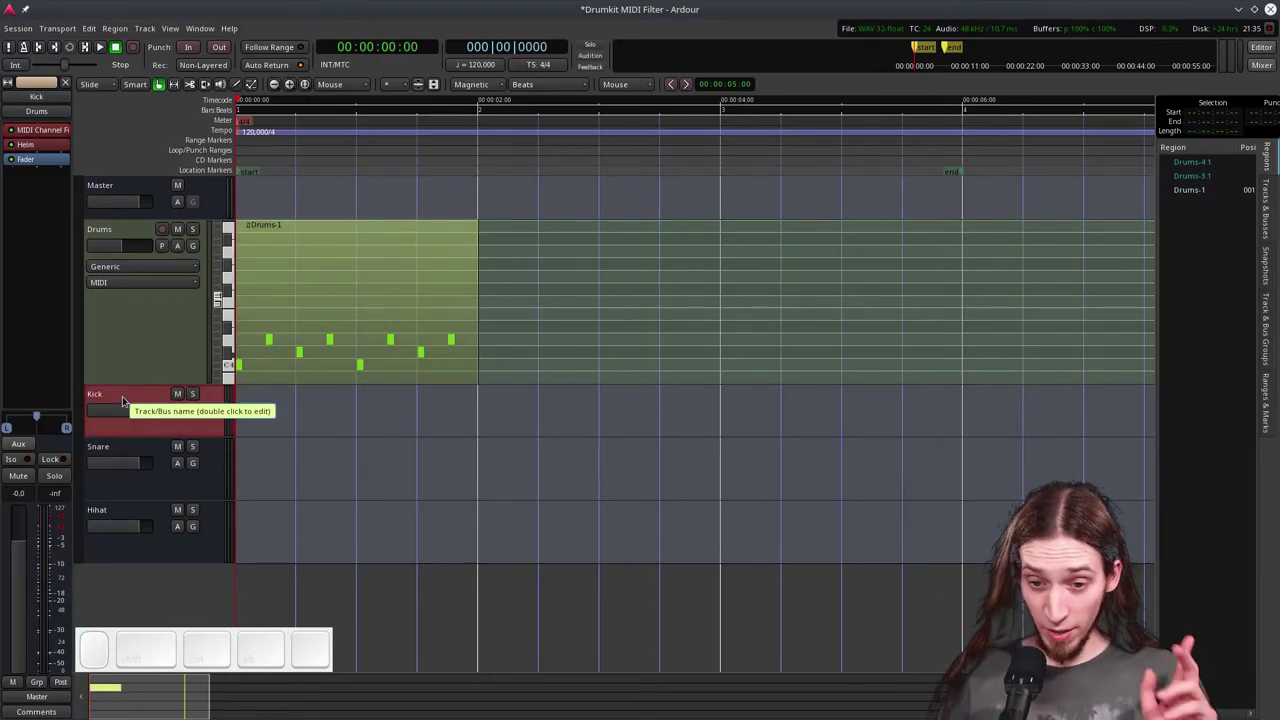
click(400, 296)
click(134, 394)
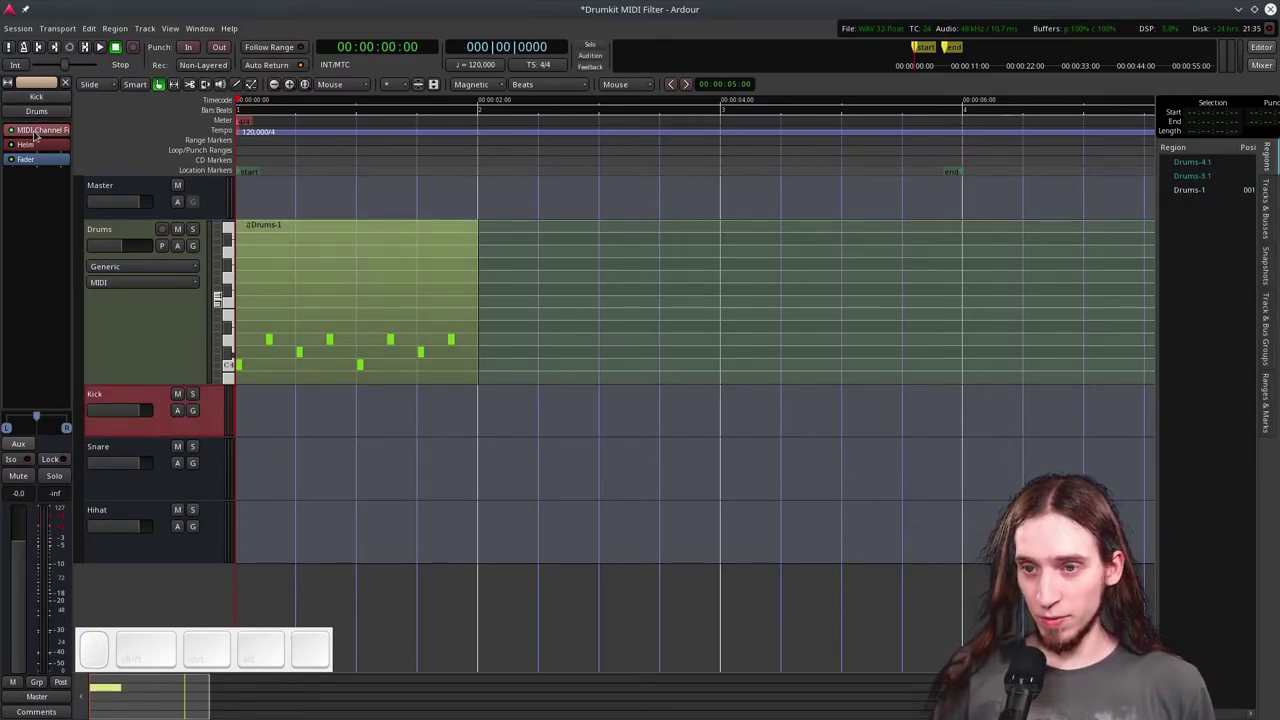
click(46, 143)
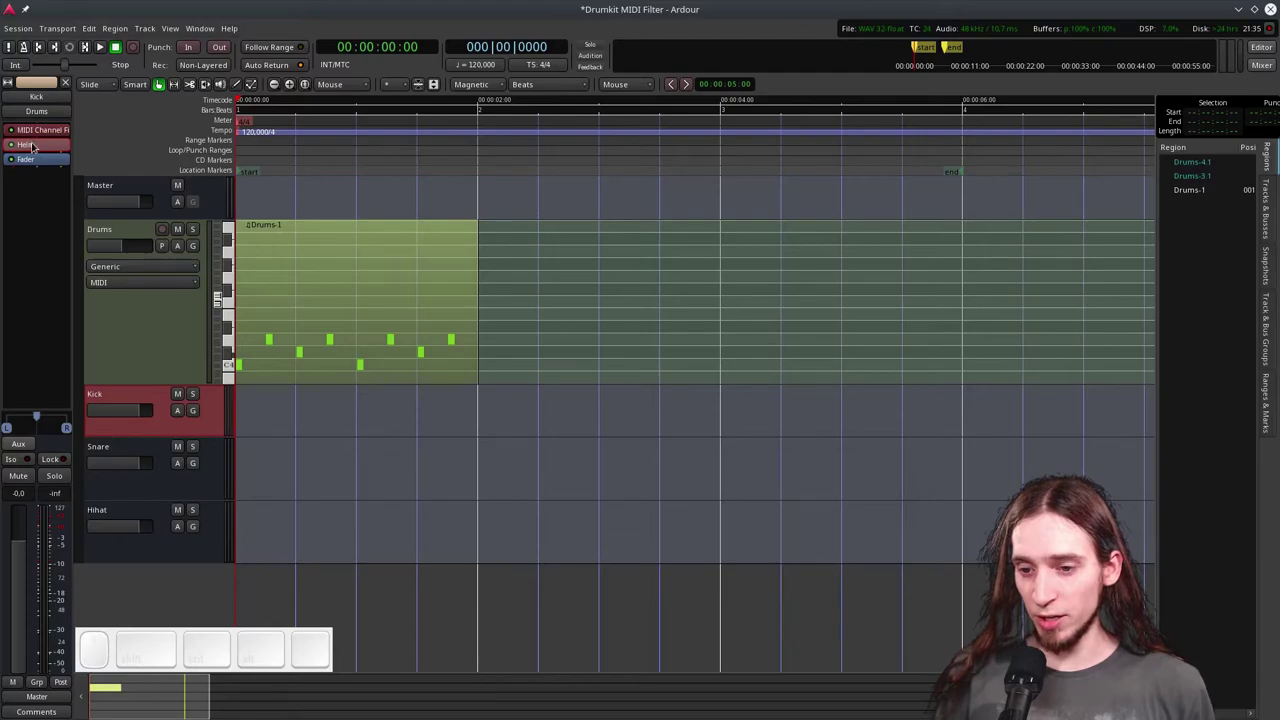
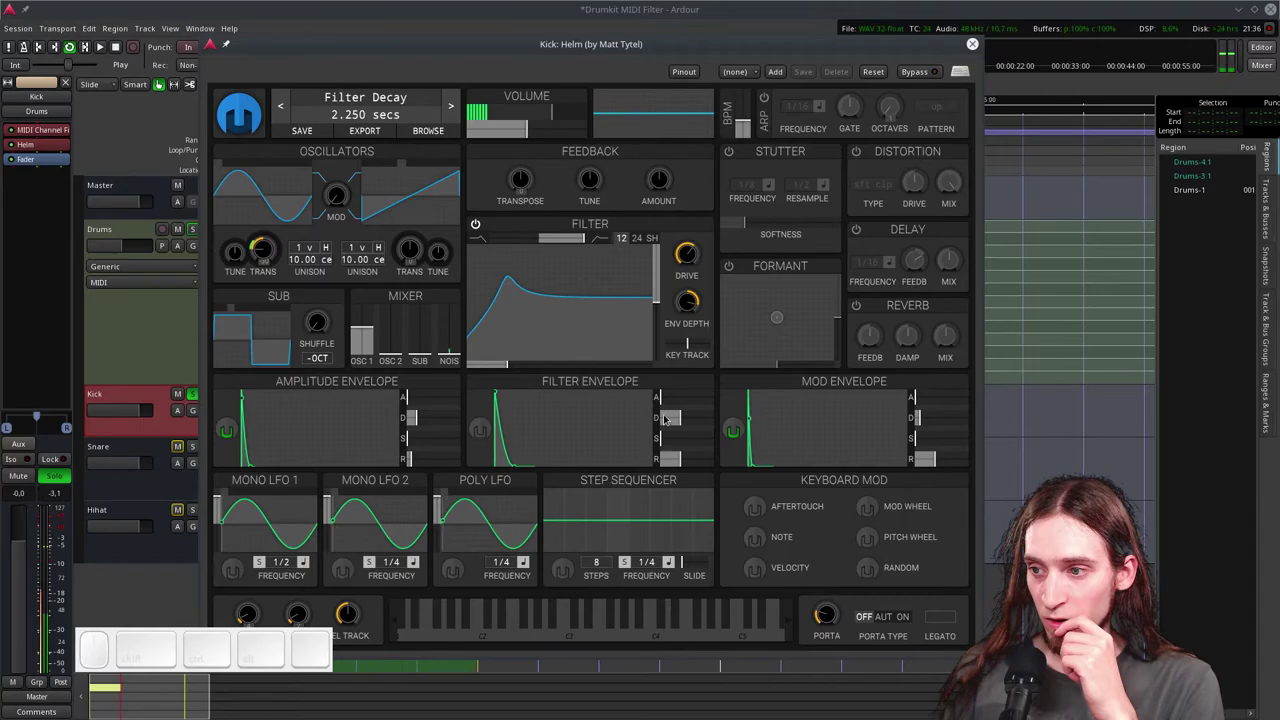
drag(664, 420, 679, 324)
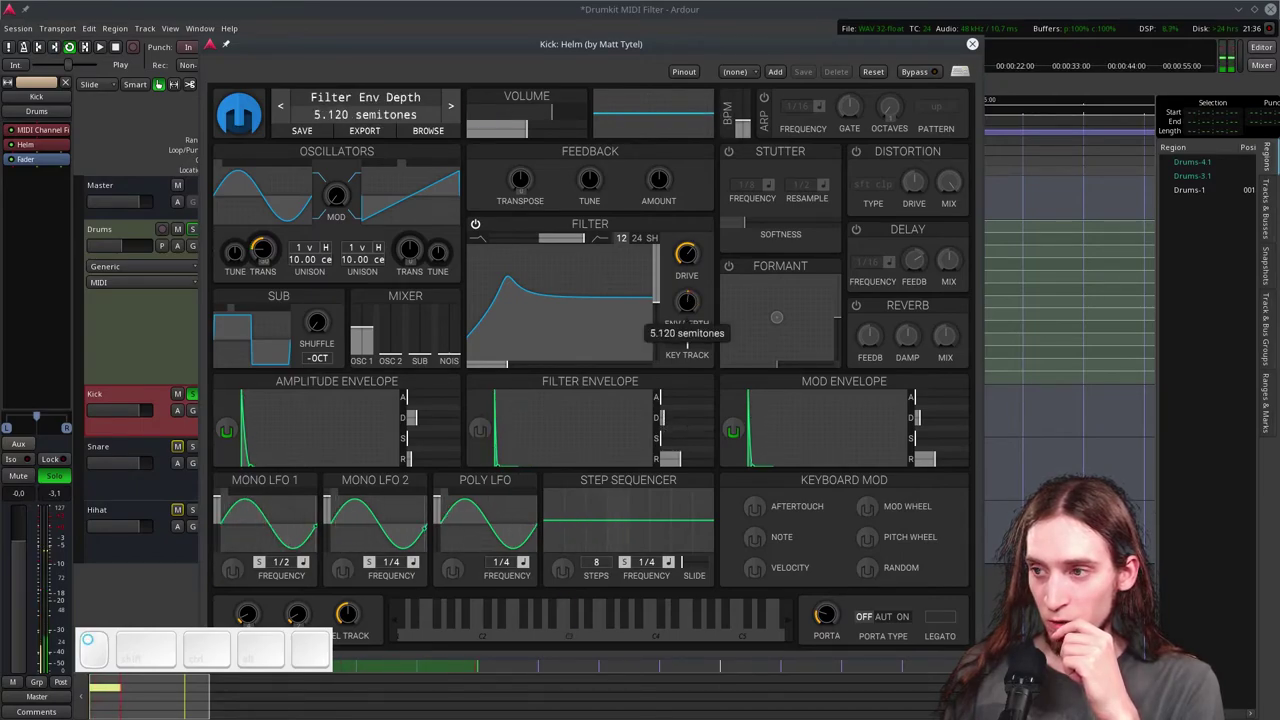
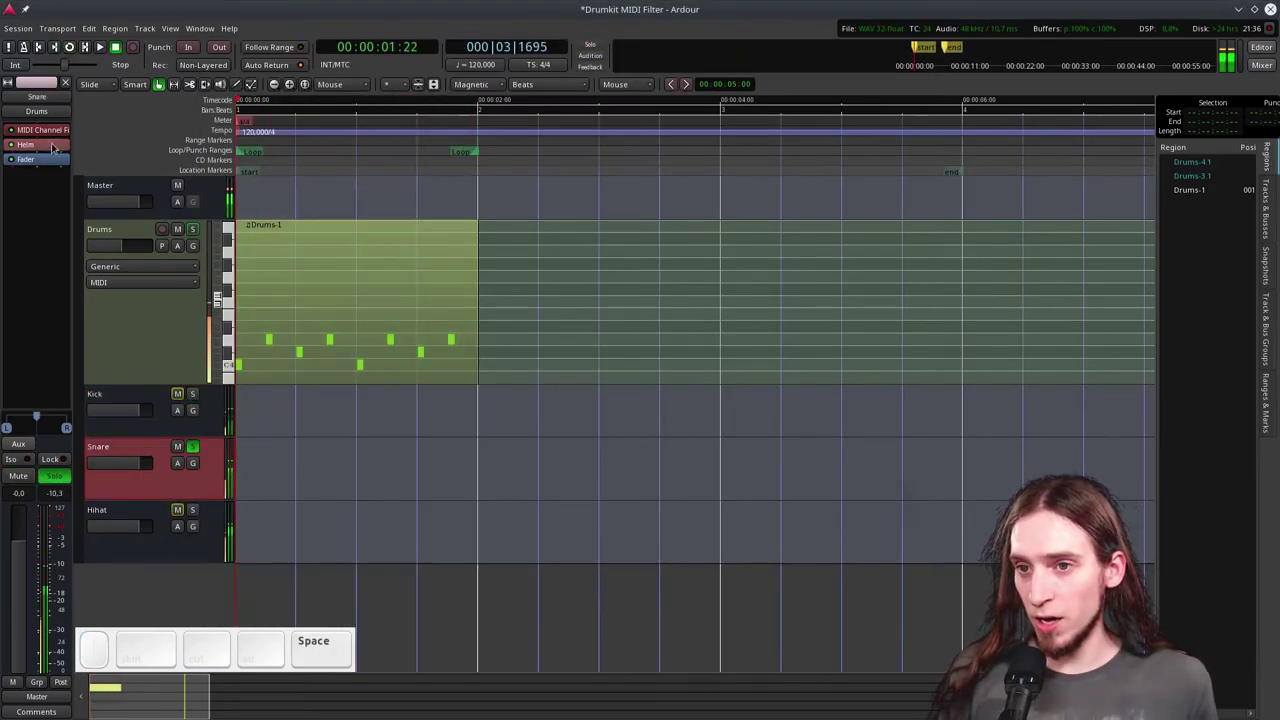
- Lower the Snare Helm's filter cutoff and shorten its filter envelope decay
click(53, 139)
key(l)
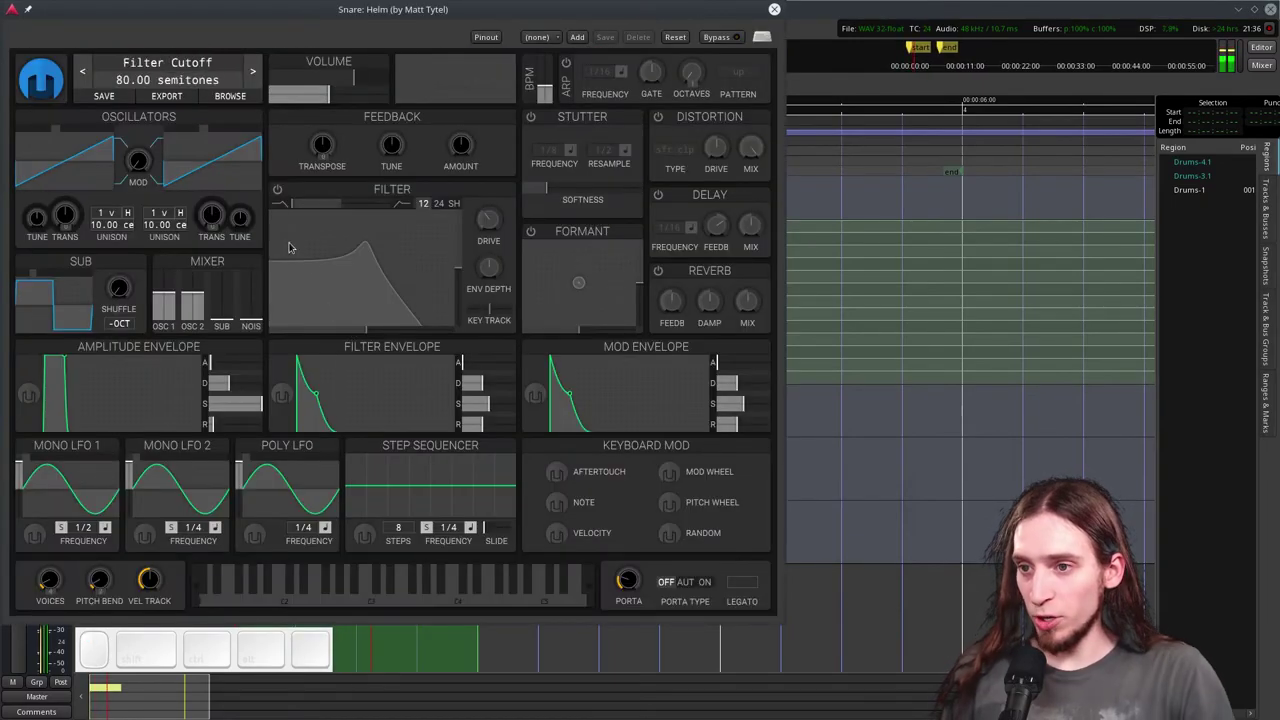
click(202, 293)
click(59, 123)
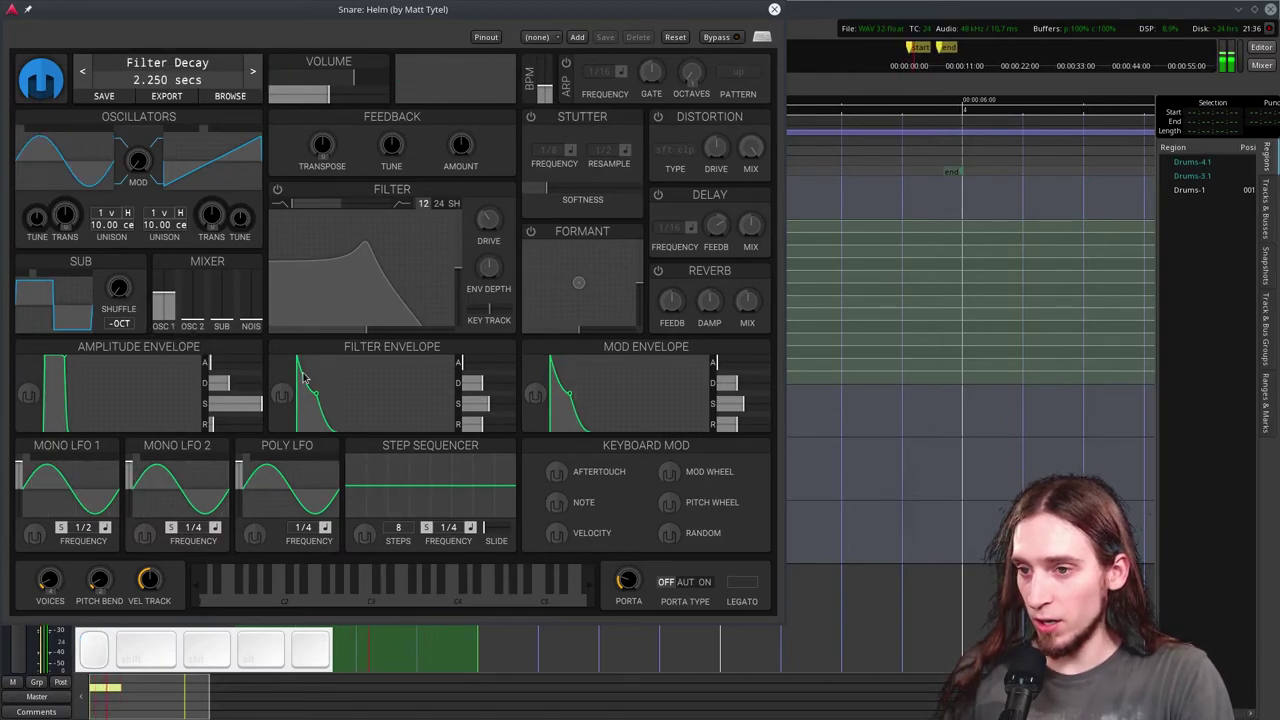
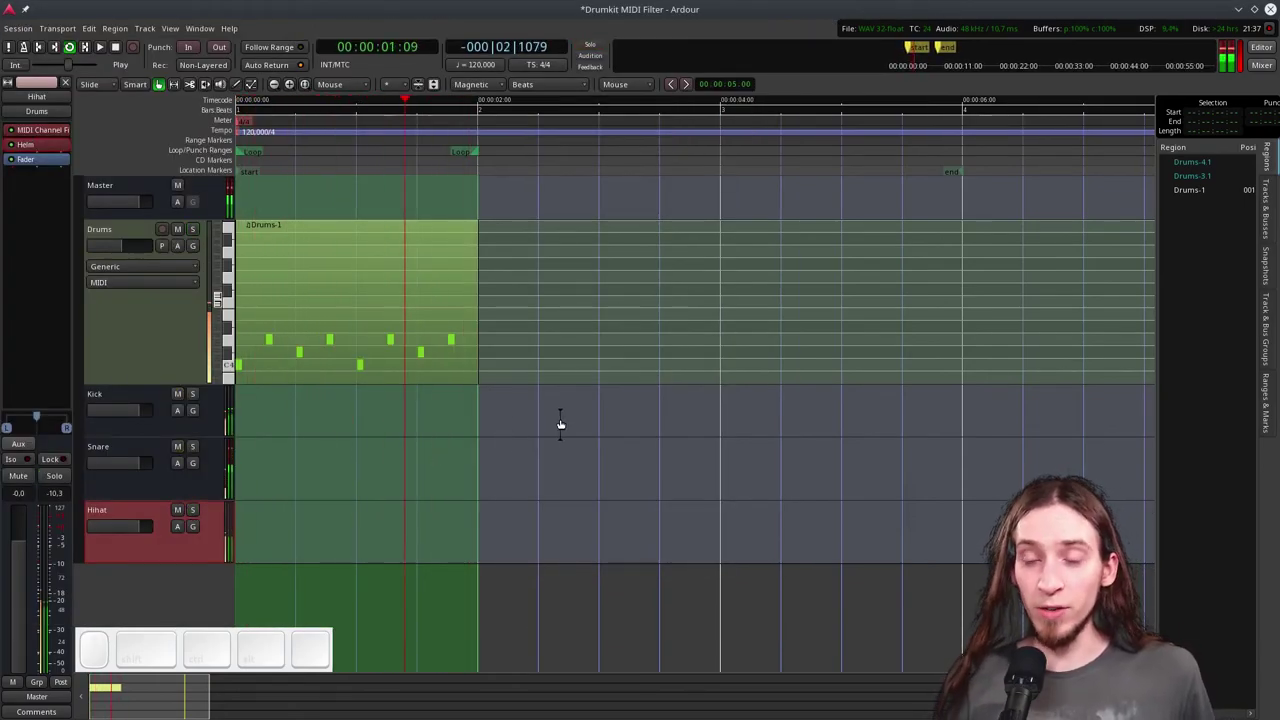
- Toggle transport playback from the session start to audition the Drums pattern through all three buses
key(space)
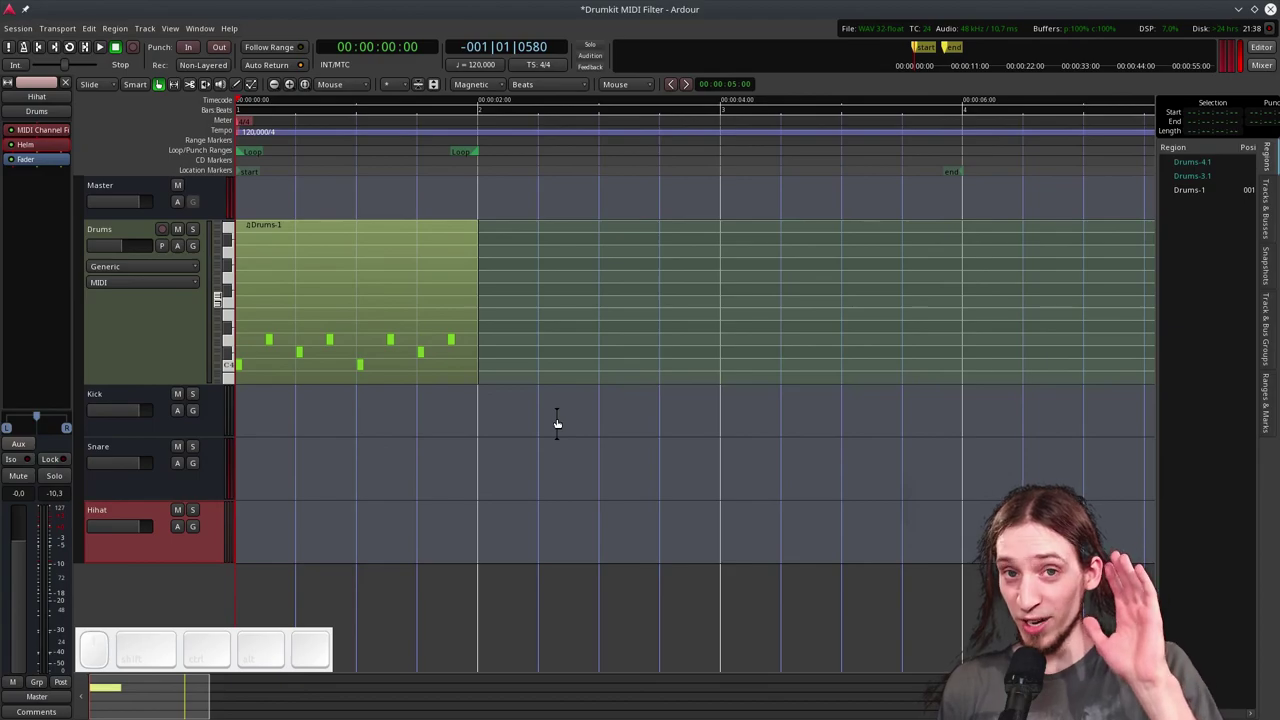
key(space)
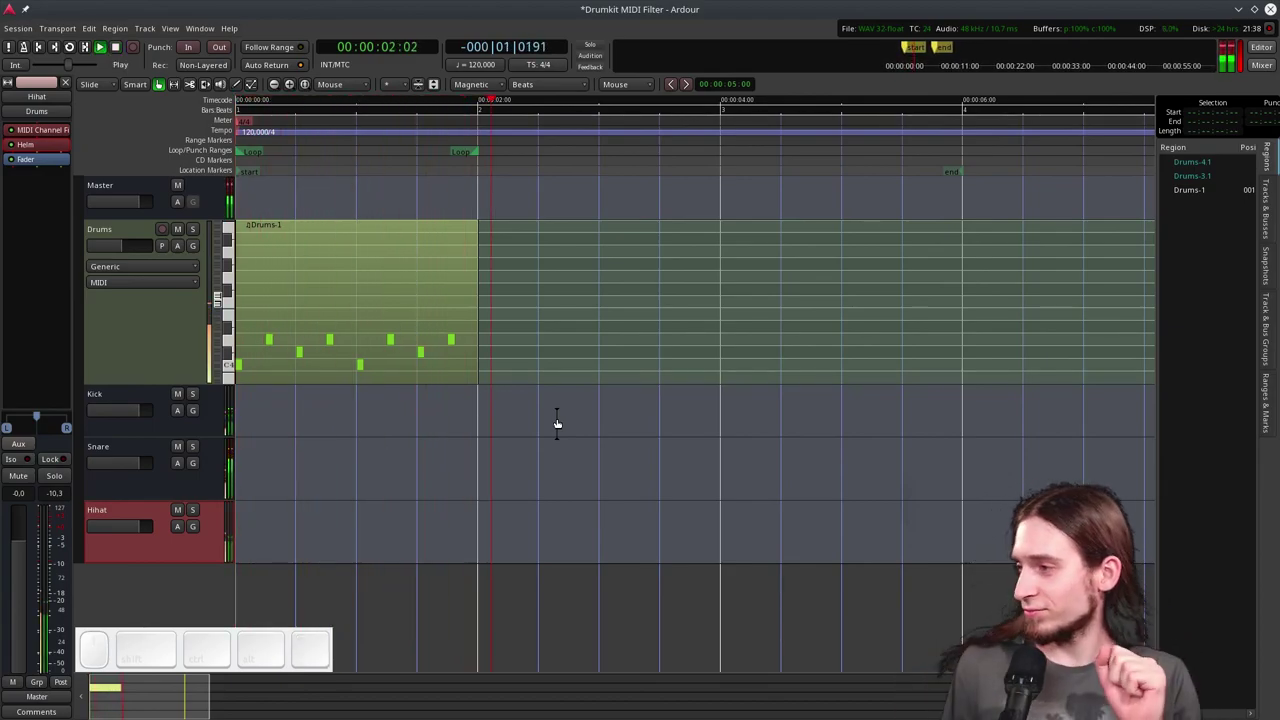